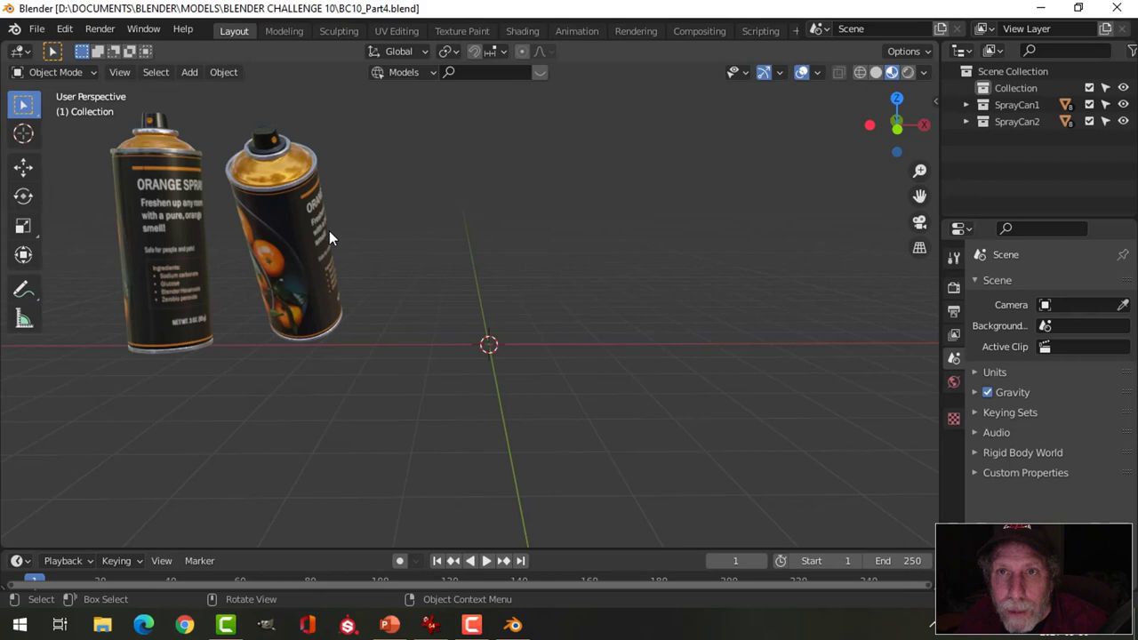
- Add a circle mesh at the origin beside the spray cans and shrink it to about 0.38
left_click(887, 77)
scroll("up", 3)
key("shift+a")
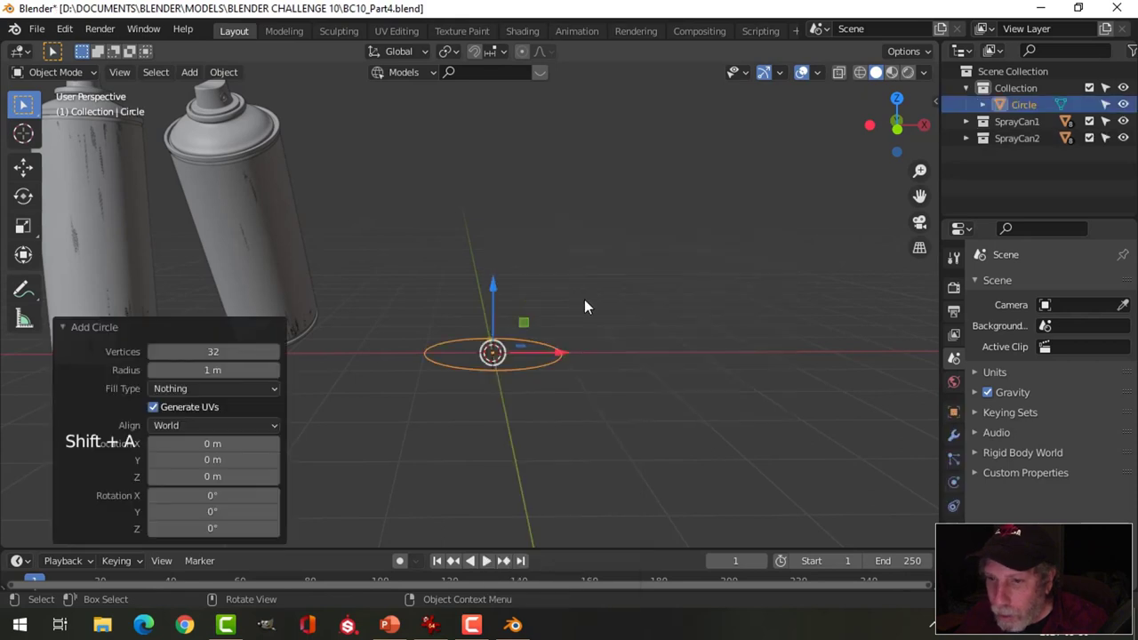
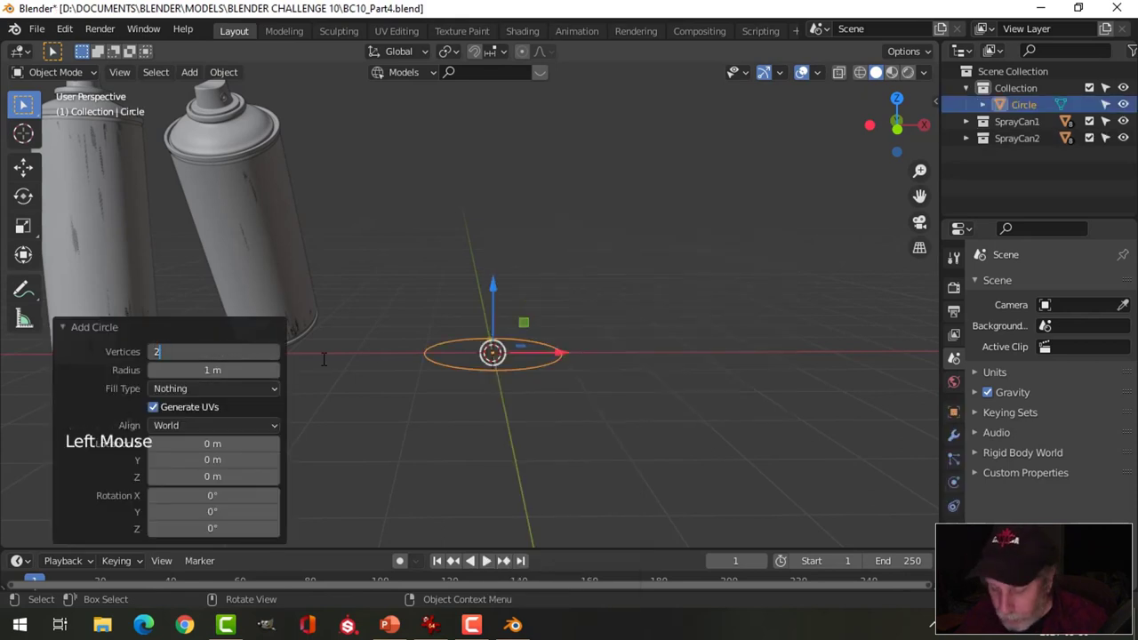
key("]")
key("Tab")
- Extrude the circle upward into an open cylinder and add a horizontal loop cut around its middle
key("s")
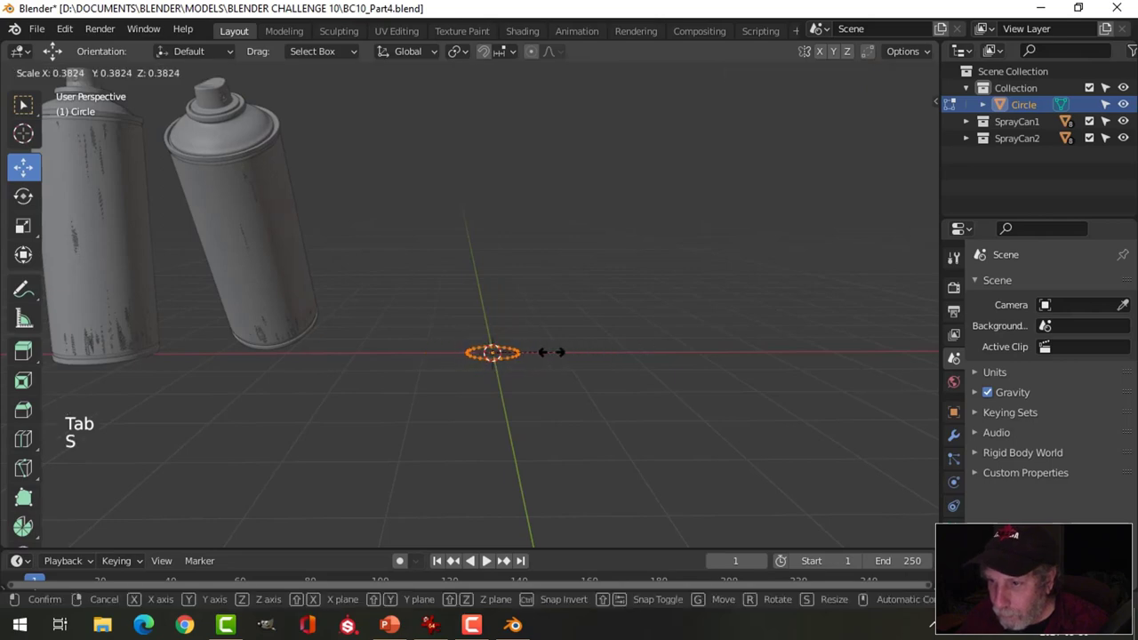
key("KP_1")
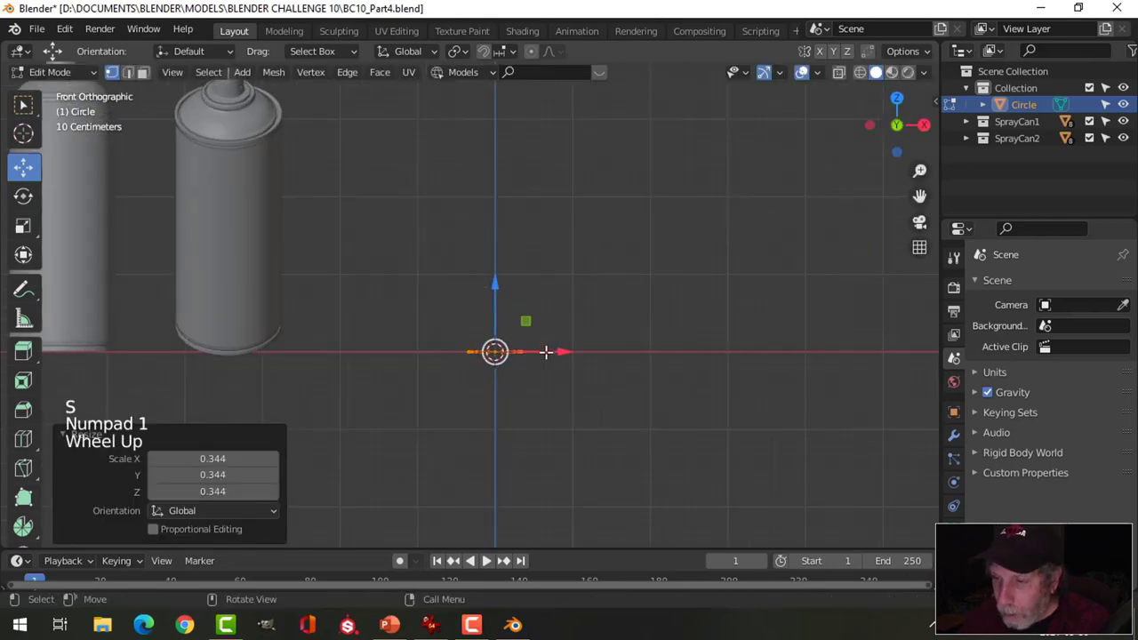
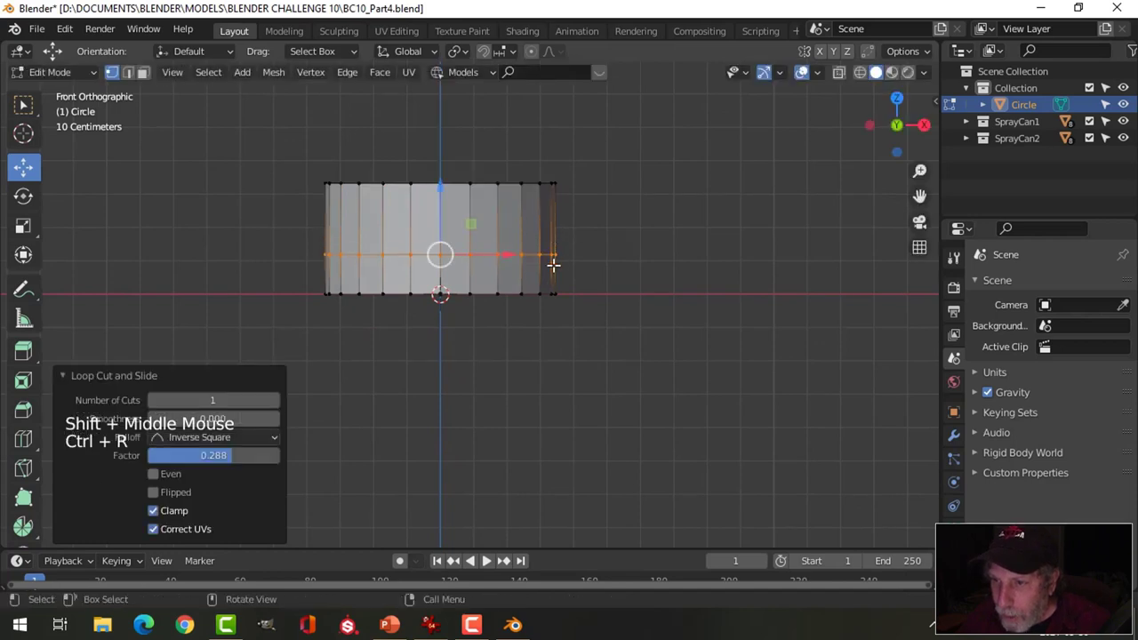
key("alt+a")
key("3")
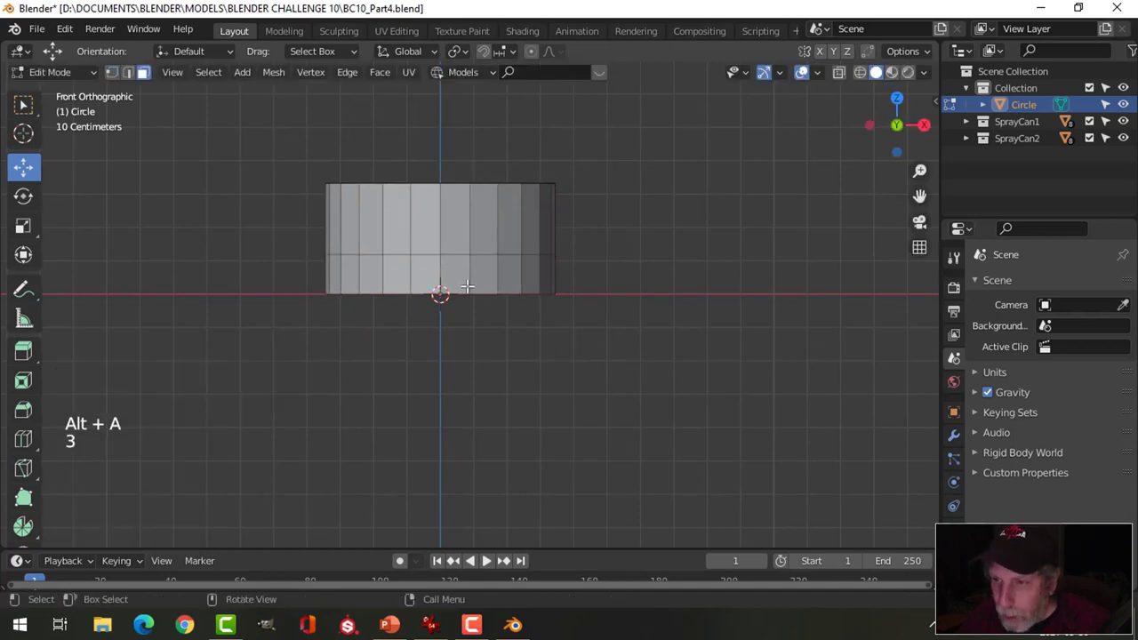
scroll("up", 3)
- Select all faces and extrude them along normals to give the cylinder wall thickness
key("c")
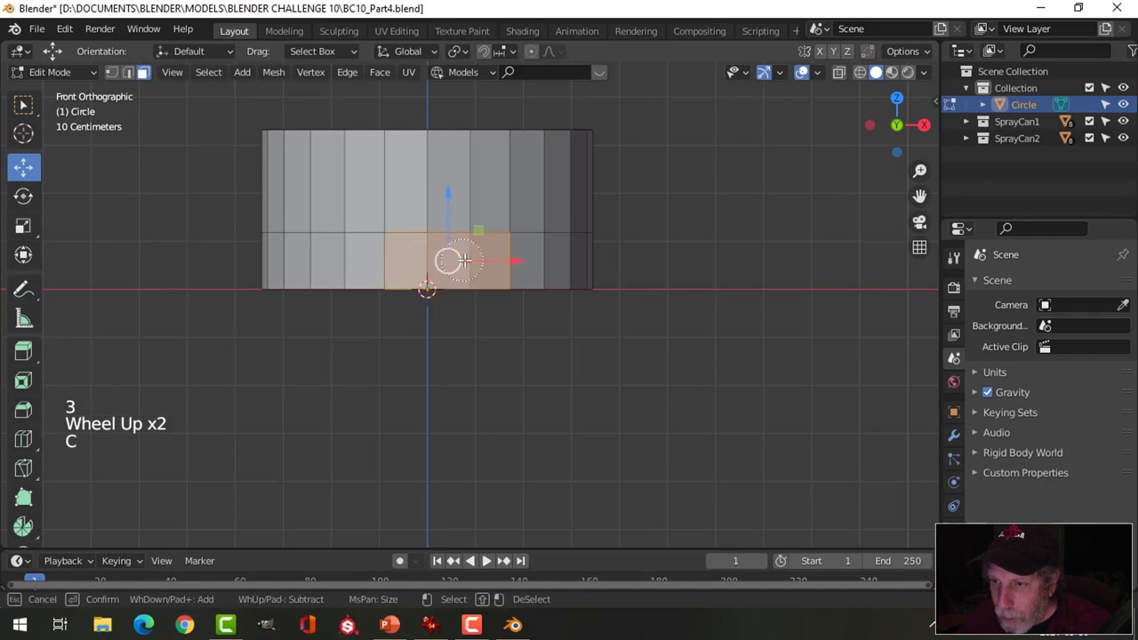
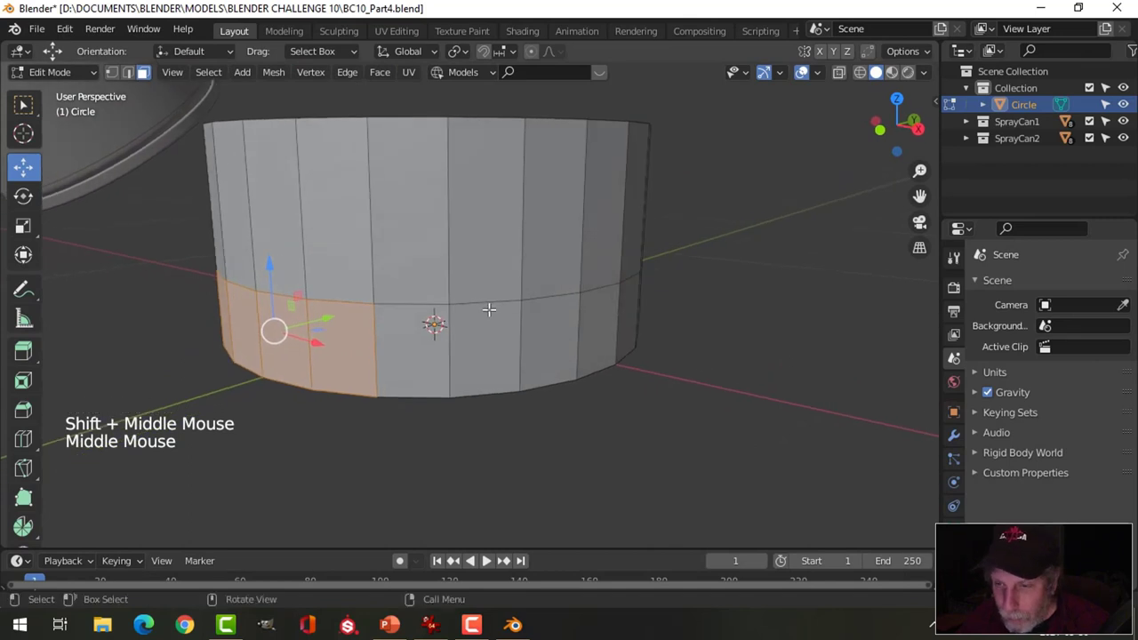
key("e")
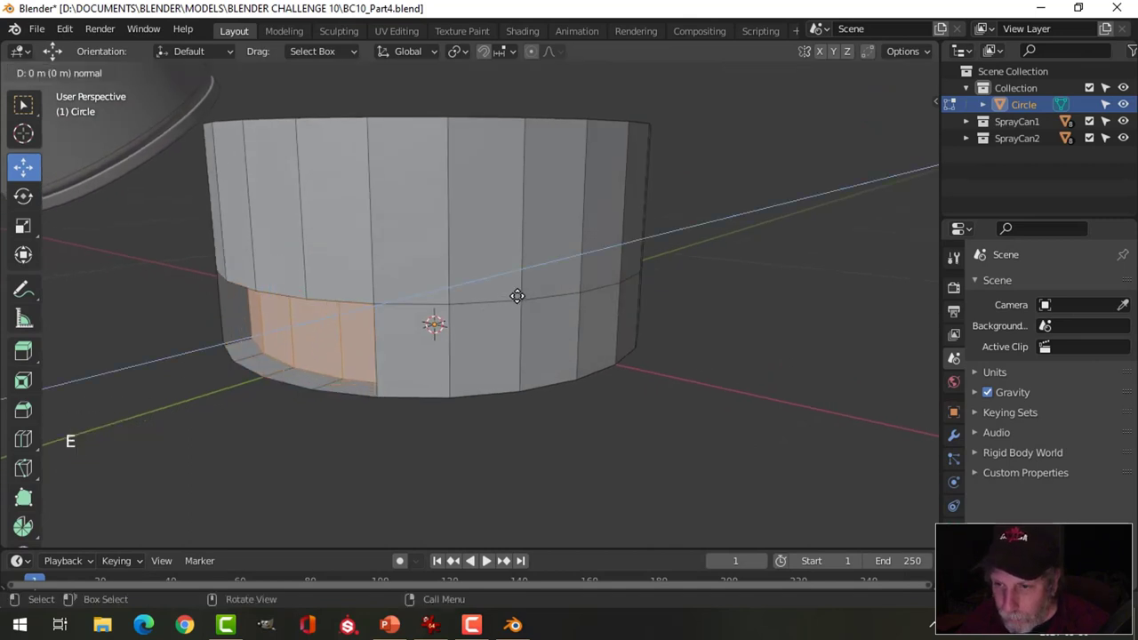
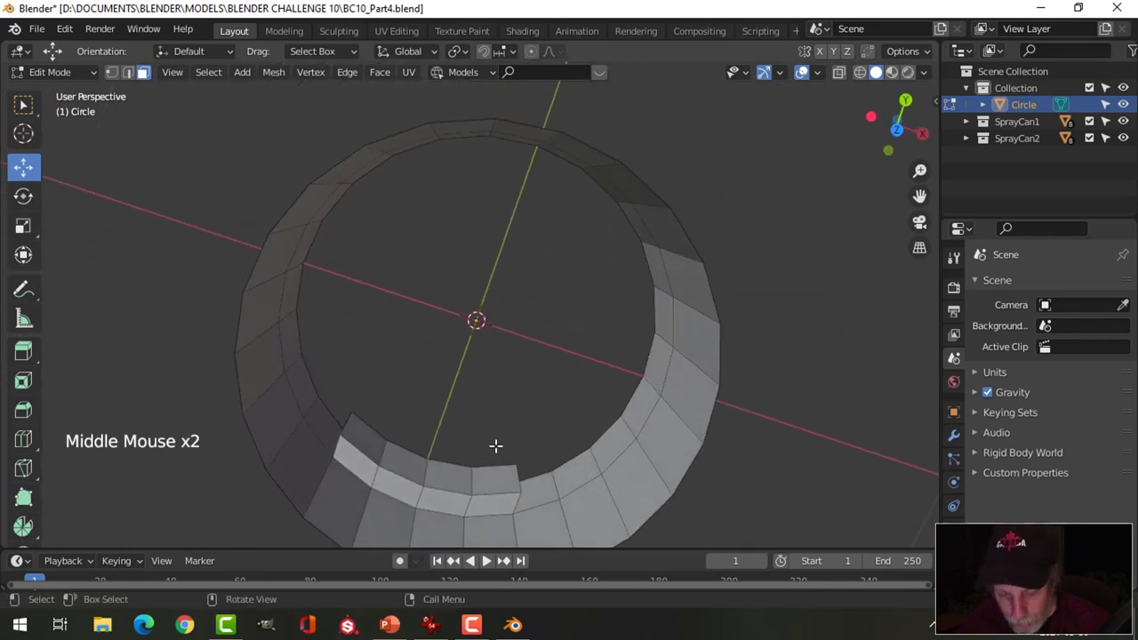
- Push a front face of the ring inward and narrow it along X to about 0.81
key("3")
key("c")
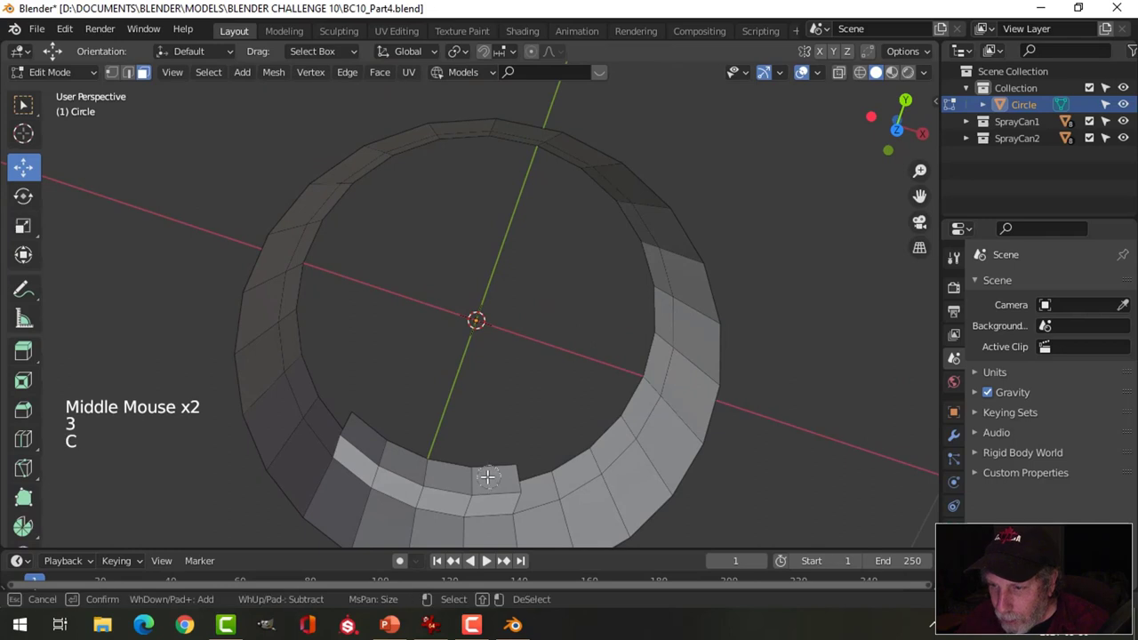
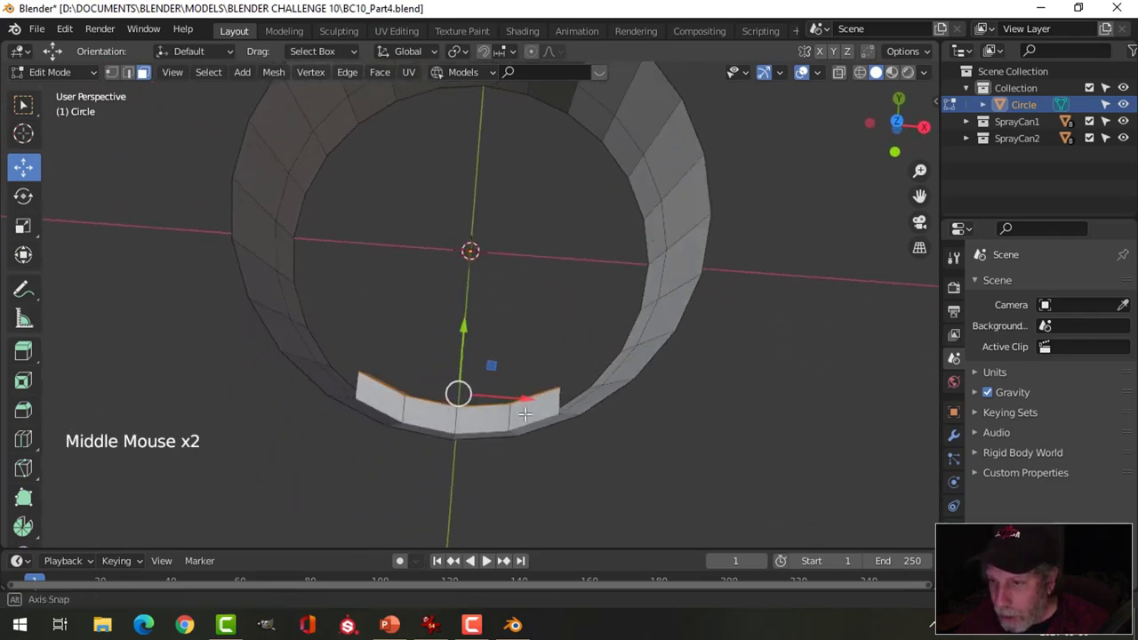
key("s")
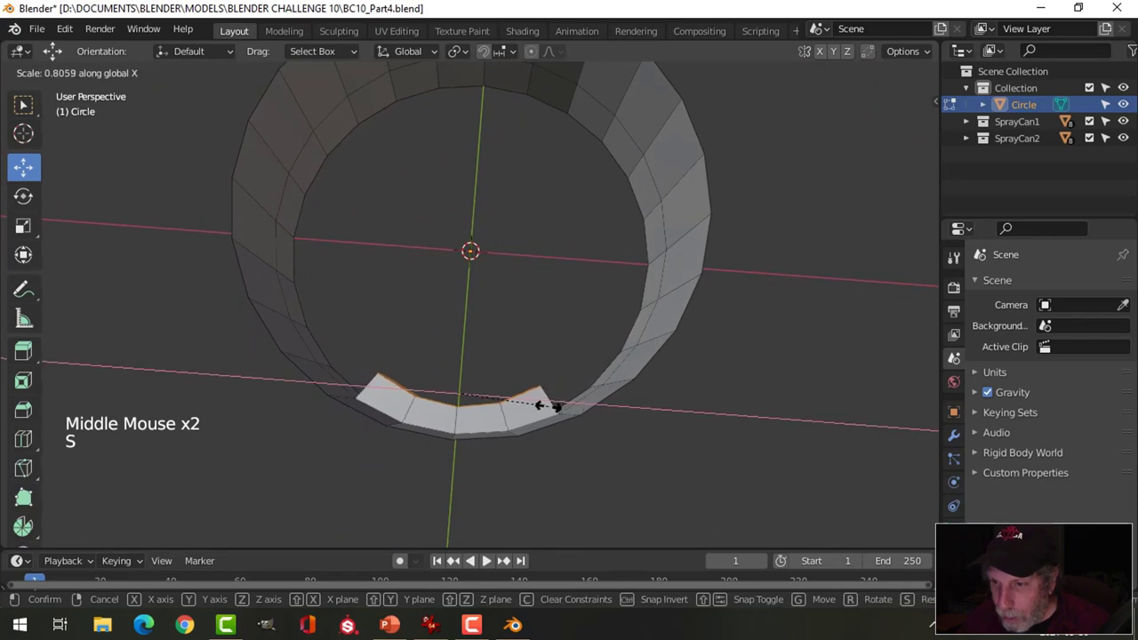
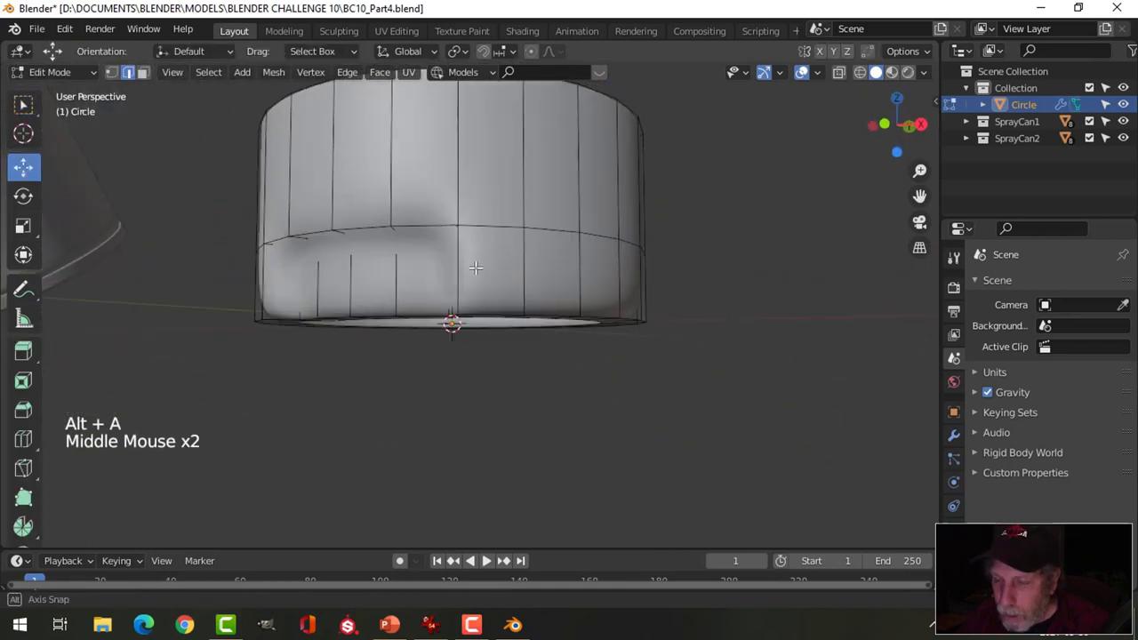
- Insert a loop cut near the cap's bottom and slide it down to about 0.11
key("ctrl+r")
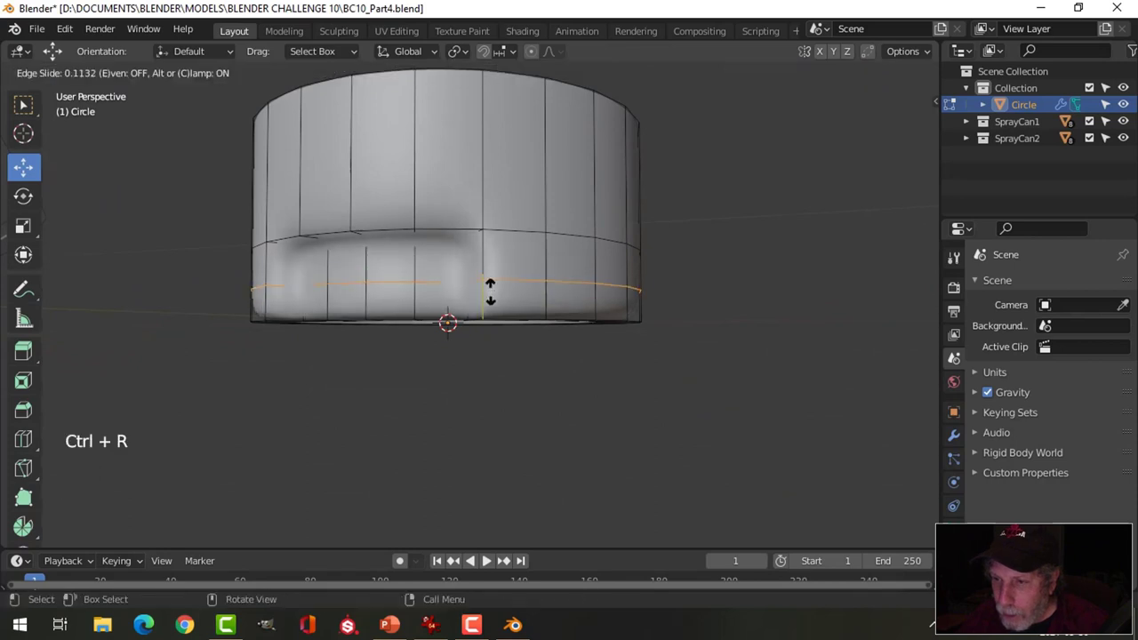
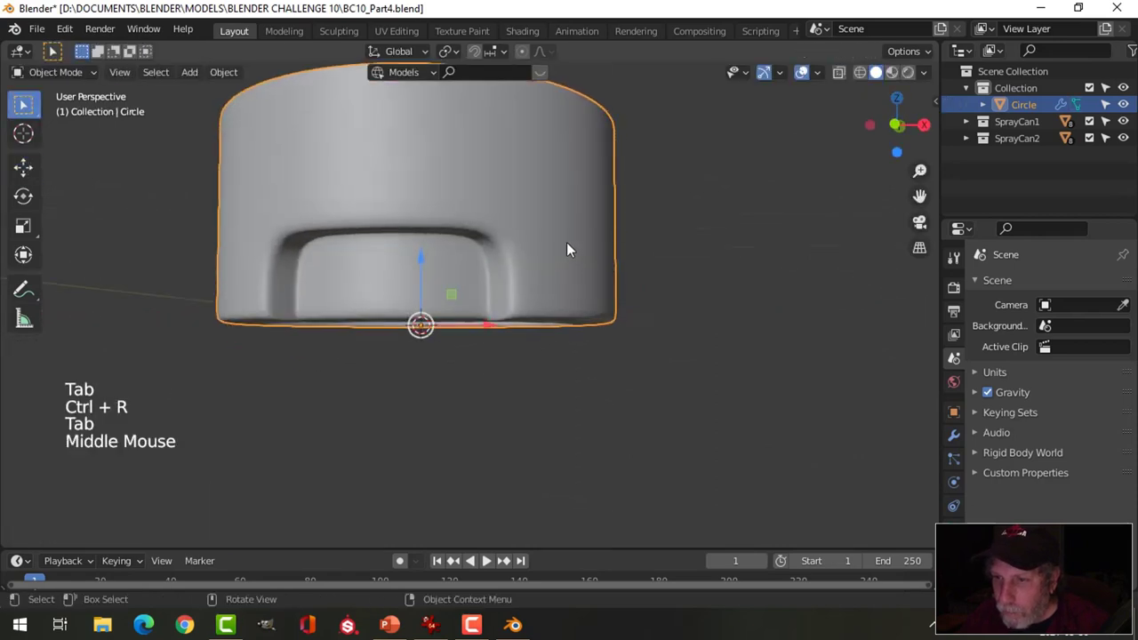
- Return to Object Mode and orbit to inspect the cap's rounded lower body from below
key("alt+a")
middle_click(580, 233)
middle_click(593, 179)
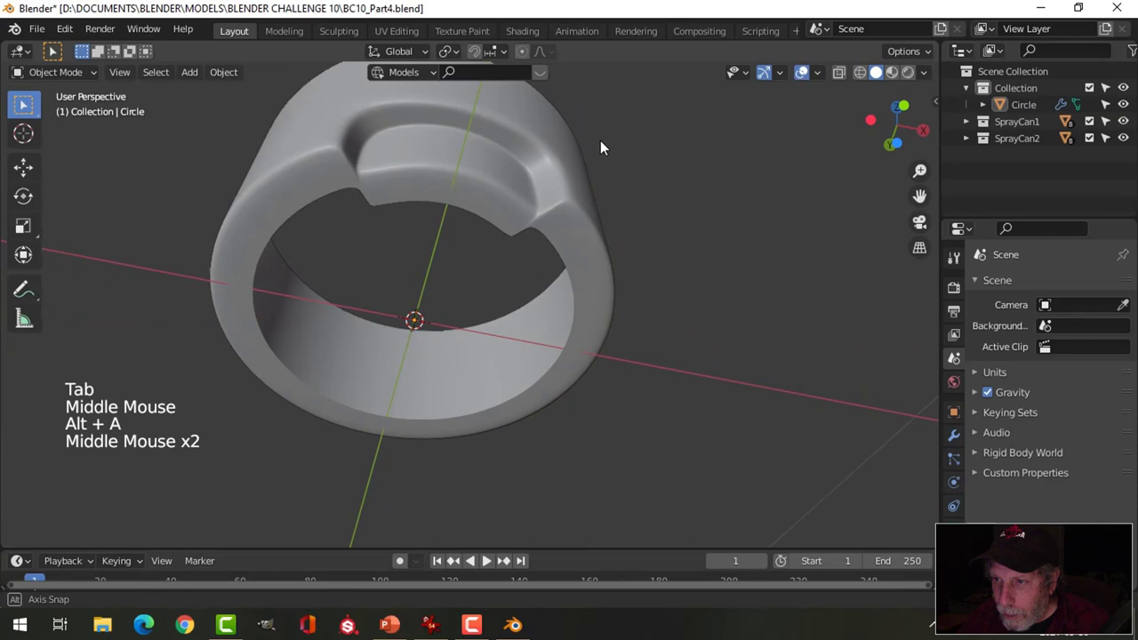
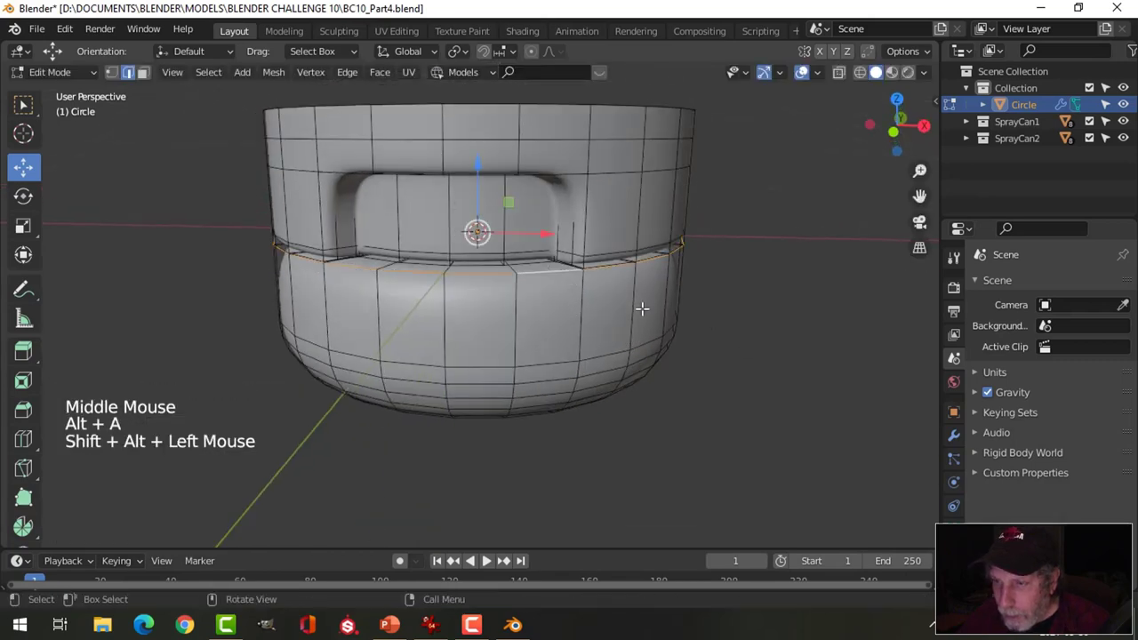
- Add a loop cut beneath the notch and slide it to about 0.72
key("alt+a")
key("ctrl+r")
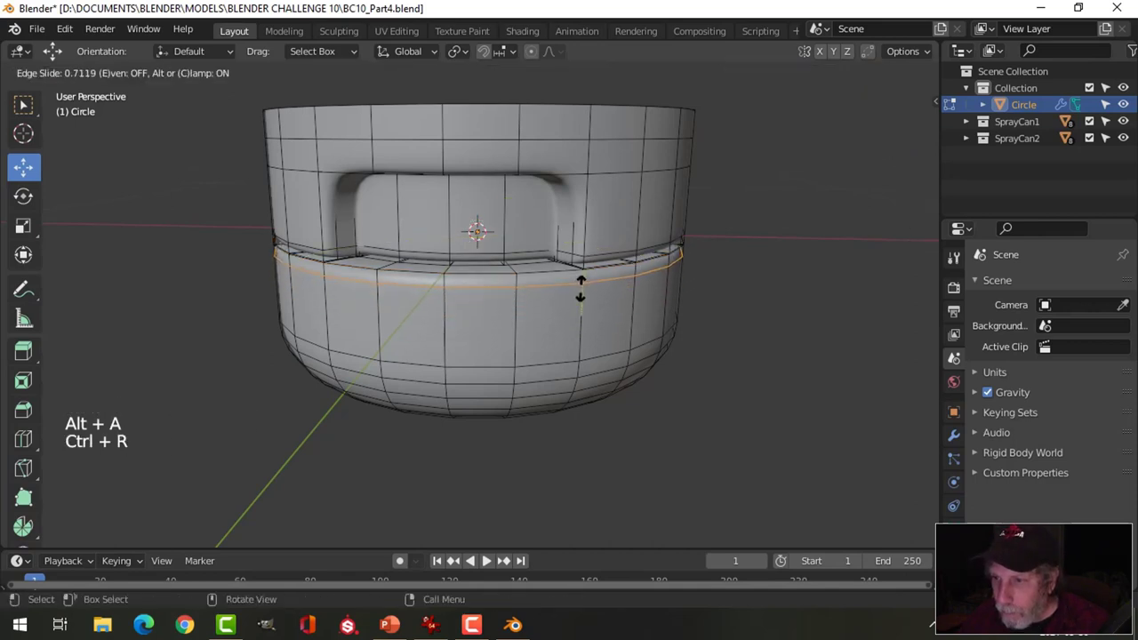
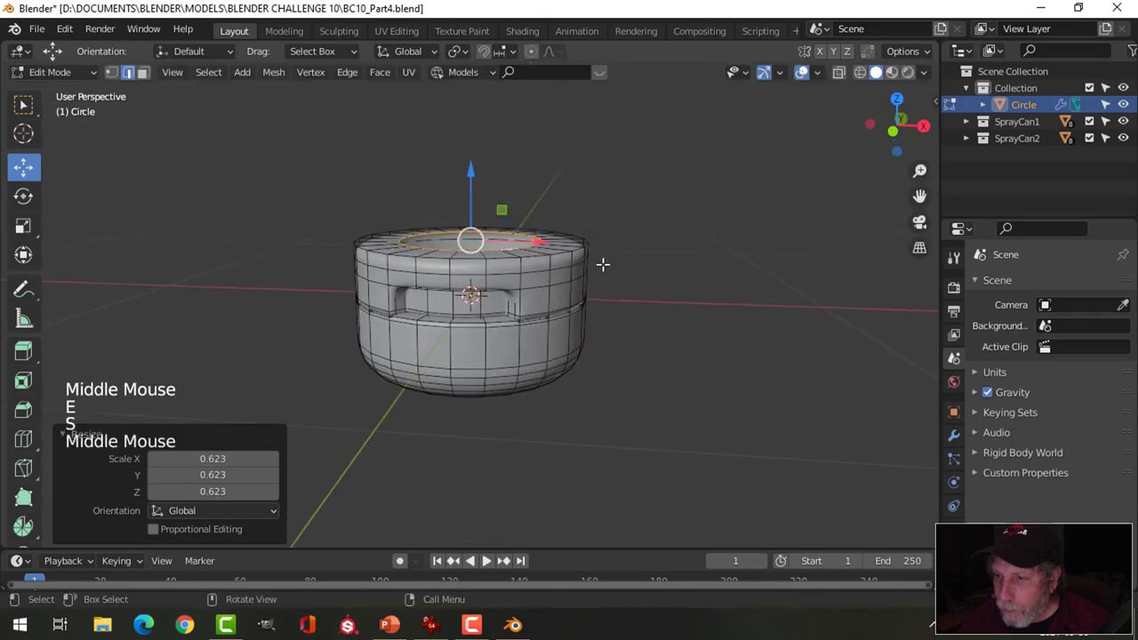
- Add a loop cut near the cap's top rim and slide it tight against the edge
key("Tab")
key("Tab")
scroll("up", 3)
key("alt+a")
key("ctrl+r")
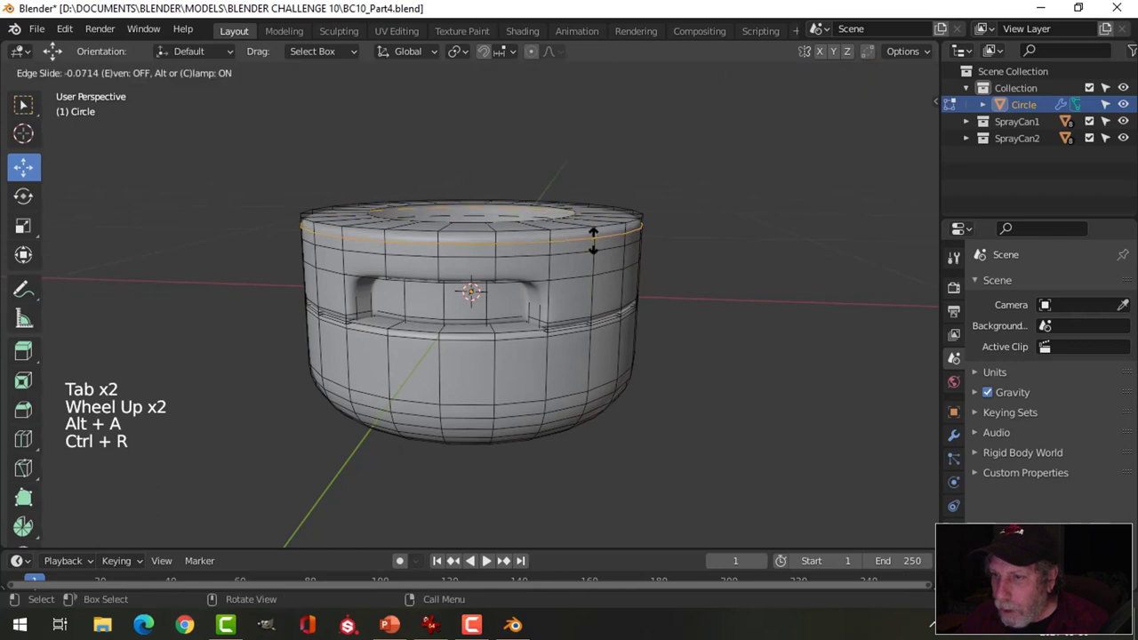
key("Tab")
- Return to Object Mode and face the scene from the front, ready to add a curve
middle_click(649, 273)
key("alt+a")
scroll("down", 3)
middle_click(619, 279)
key("KP_1")
- Add the tube body above the cap and slide edge loops near its base and top
key("shift+a")
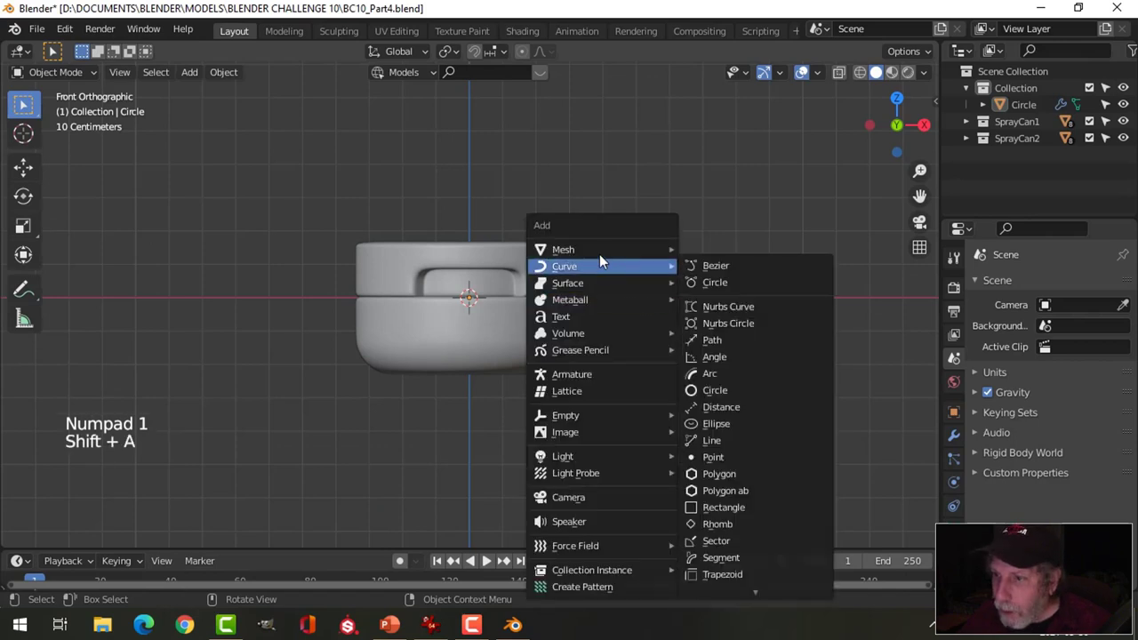
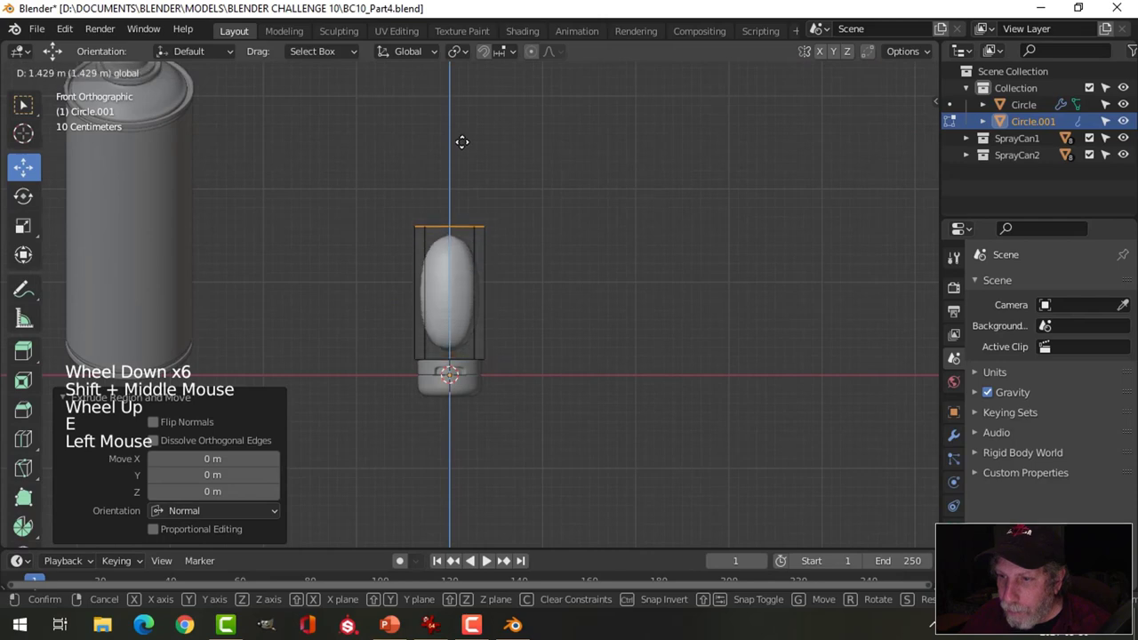
key("ctrl+r")
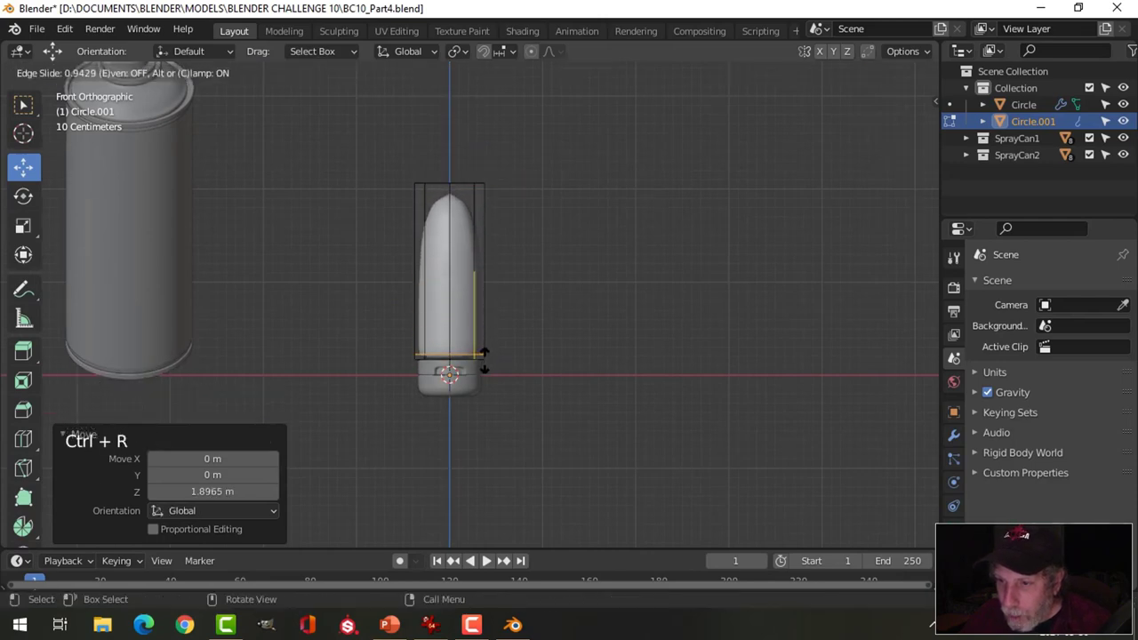
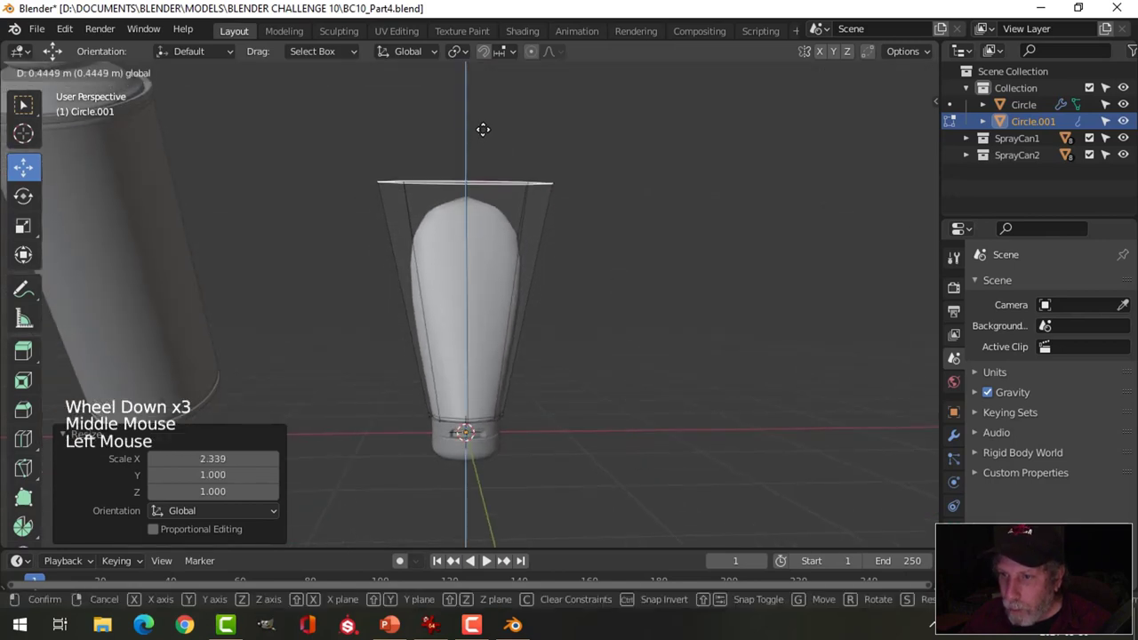
key("ctrl+r")
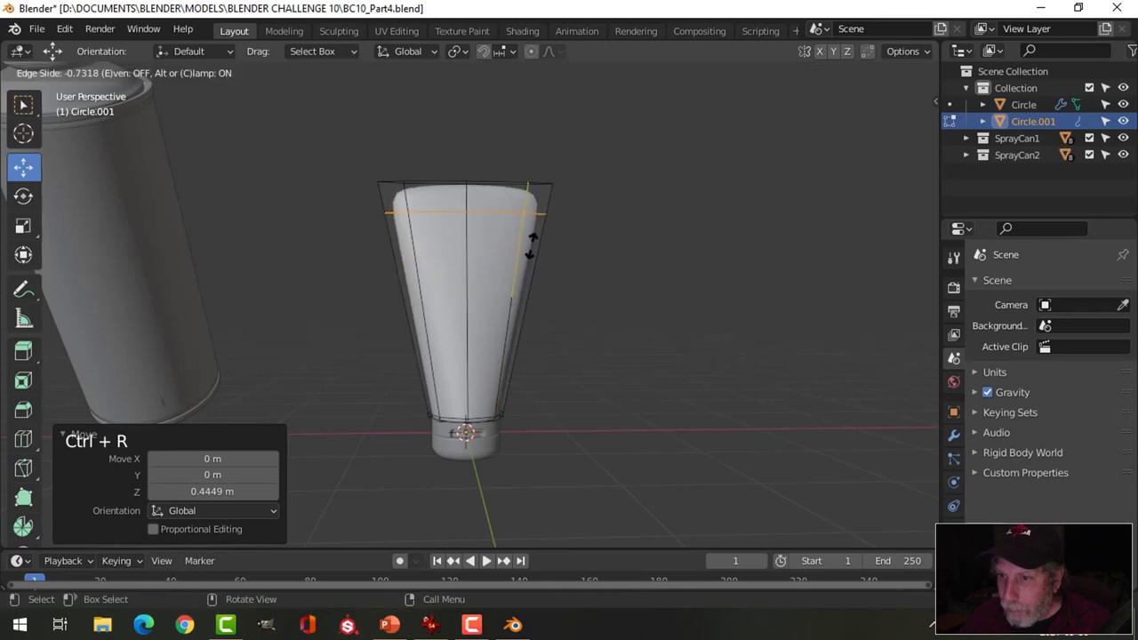
- Leave Edit Mode and raise the body's Subdivision Surface level to 2
key("Tab")
left_click(957, 445)
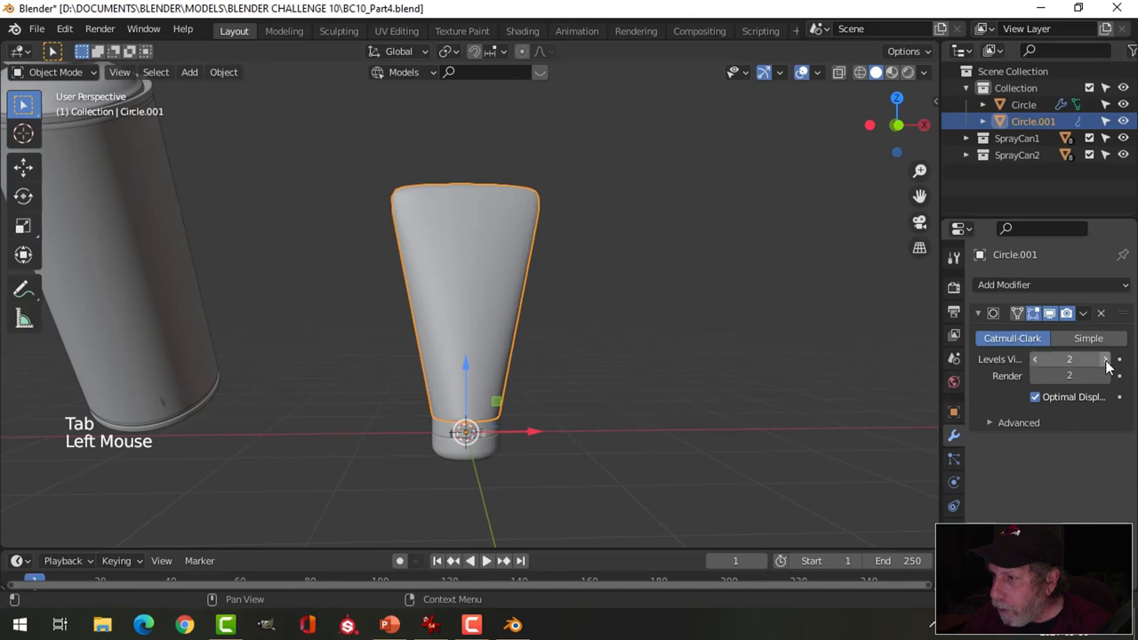
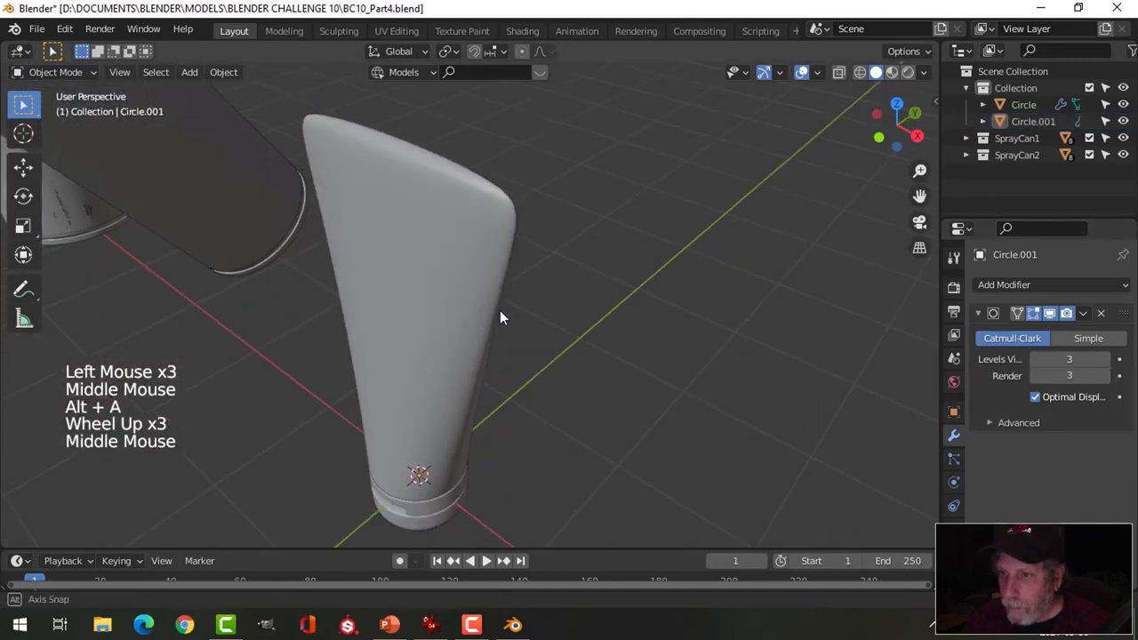
- Set the tube body's subdivision to level 3 and orbit around the smoothed result
scroll("down", 3)
middle_click(494, 331)
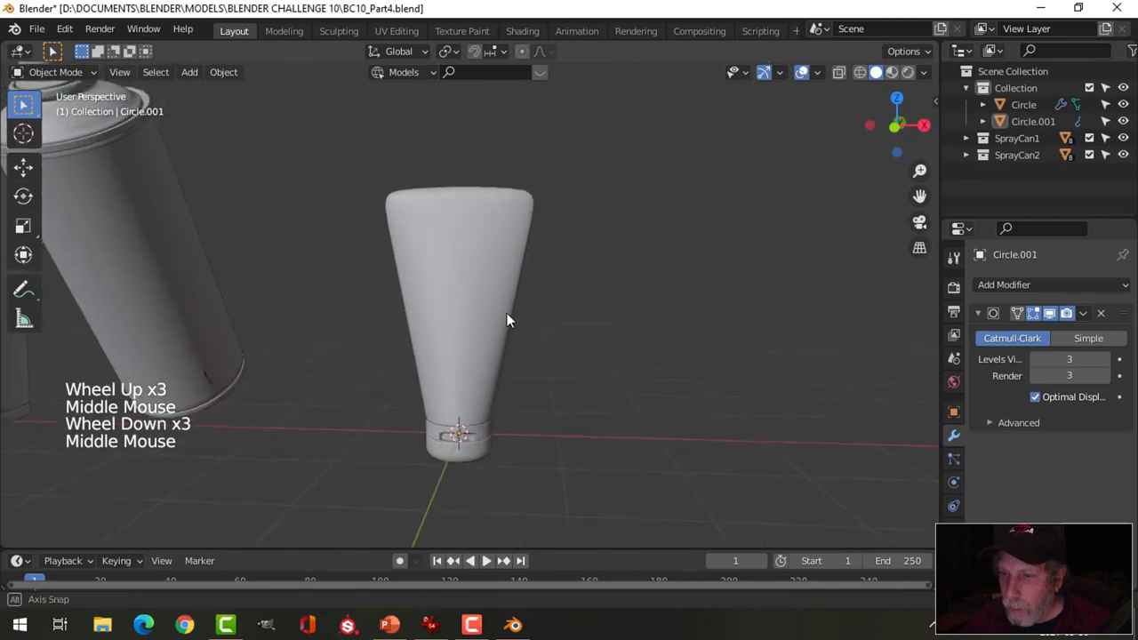
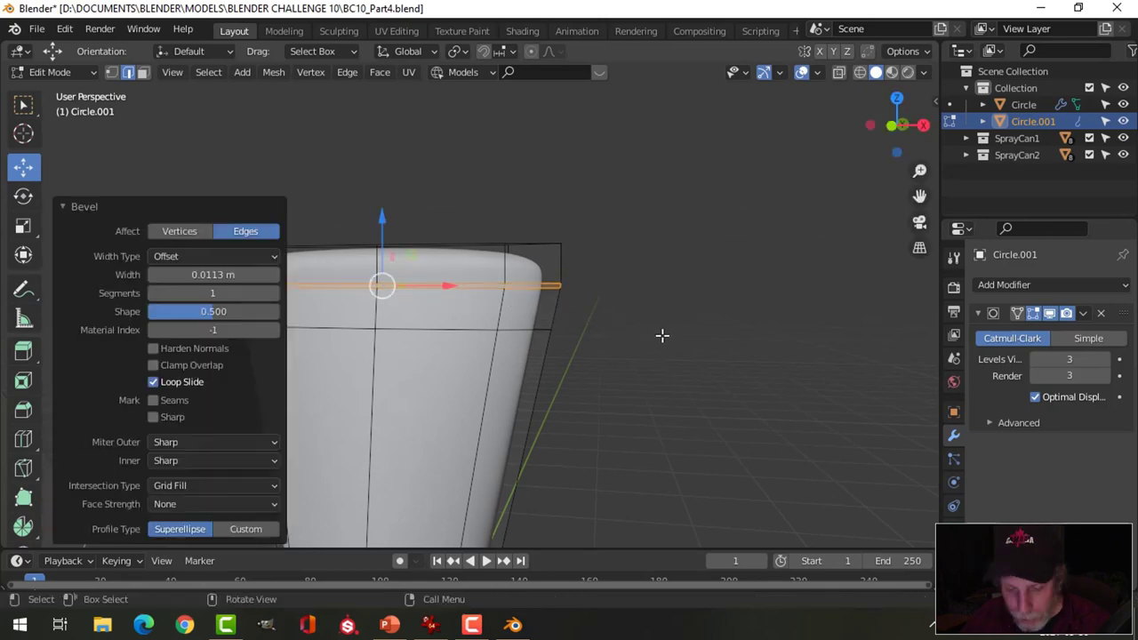
- Shrink the loop under the rim inward and edge-slide it tight against the top end
key("e")
key("alt+s")
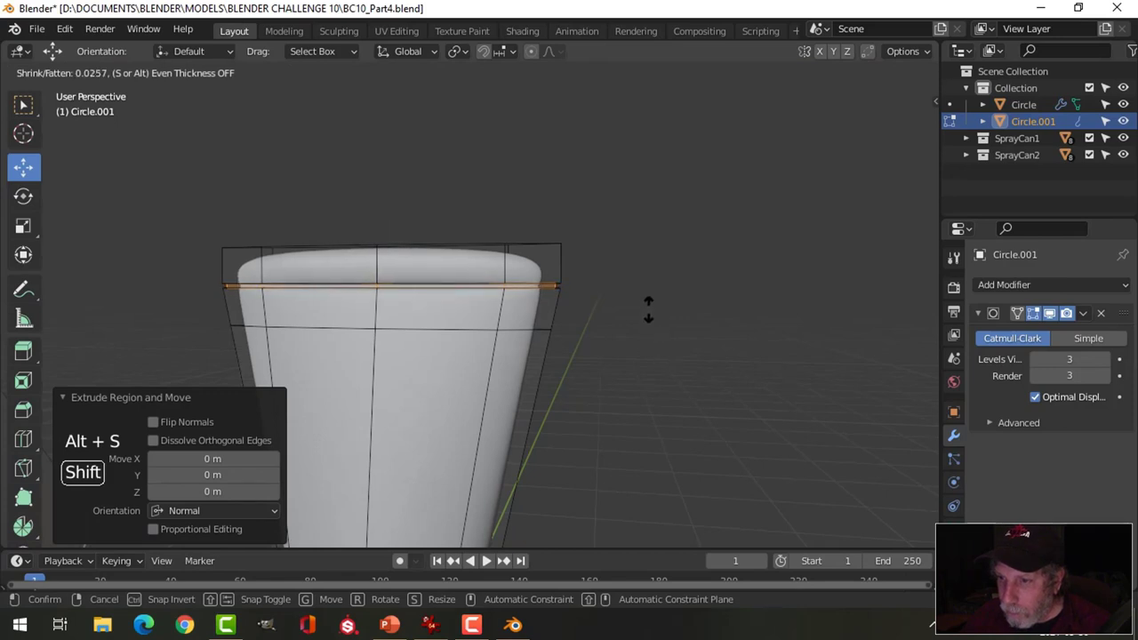
key("alt+a")
key("ctrl+r")
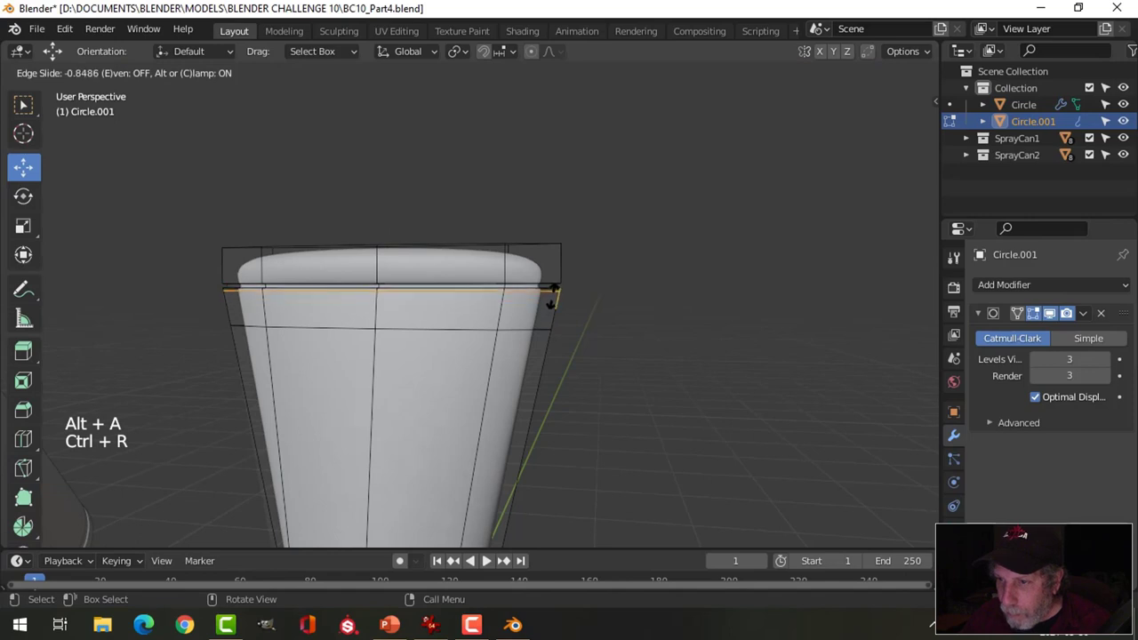
key("ctrl+r")
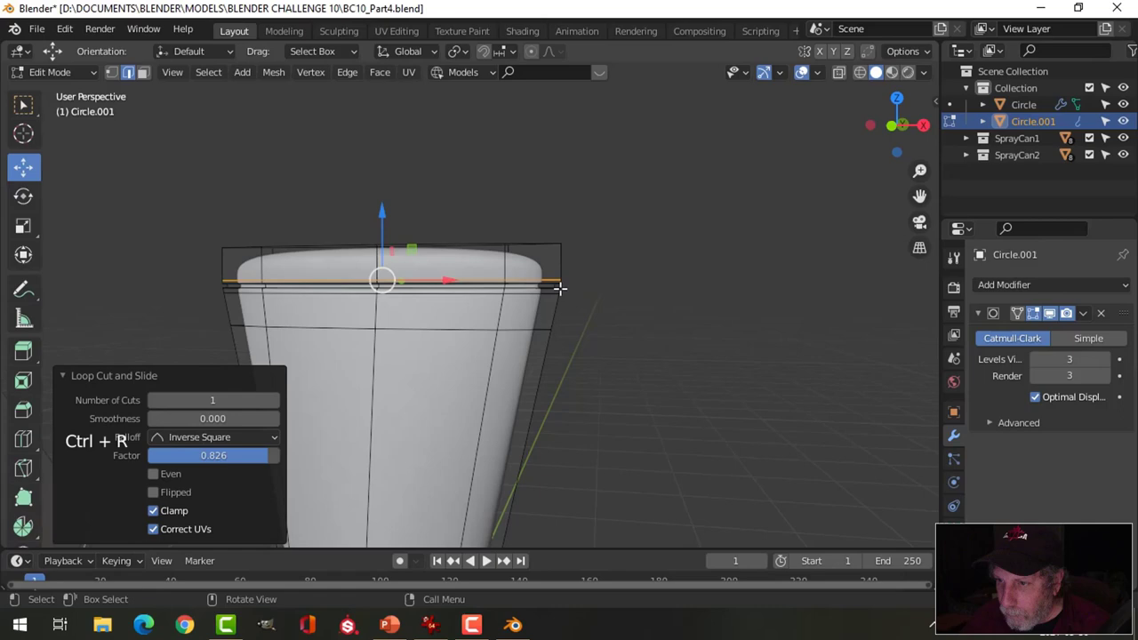
- Leave mesh editing and orbit to inspect the crisp top rim from several sides
key("ctrl+r")
key("Tab")
middle_click(587, 319)
key("alt+a")
scroll("down", 3)
middle_click(541, 321)
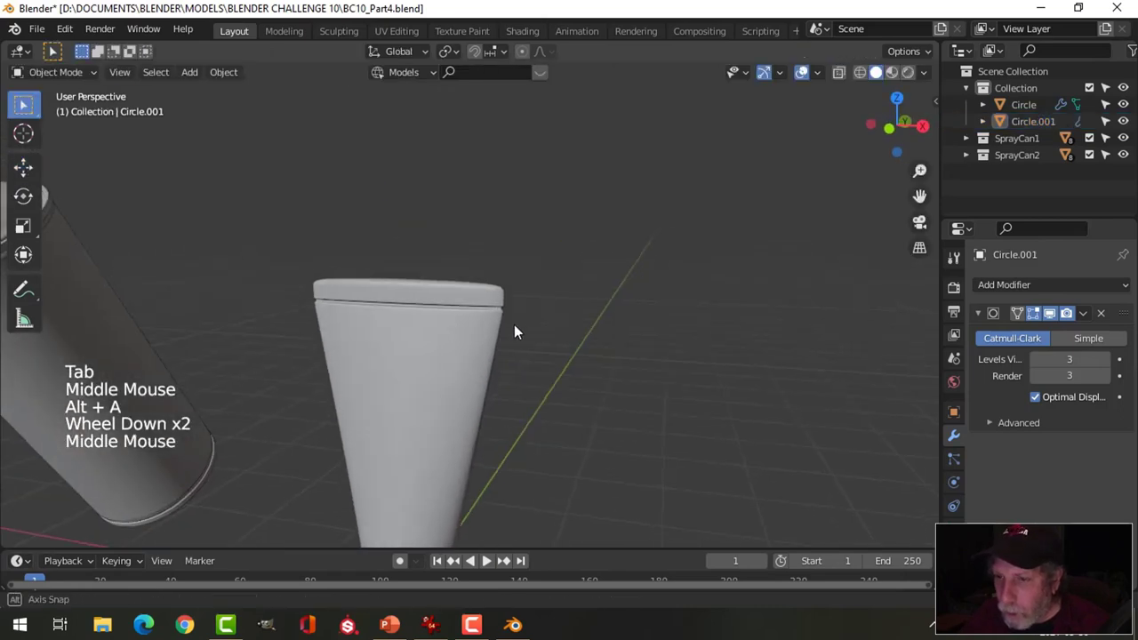
scroll("down", 3)
middle_click(444, 333)
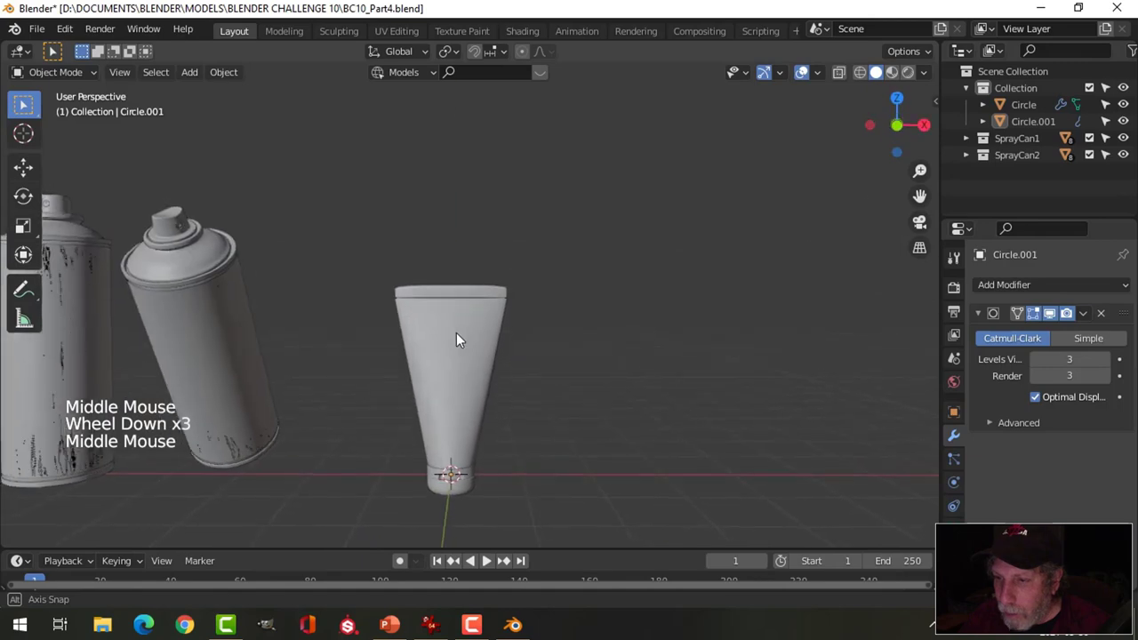
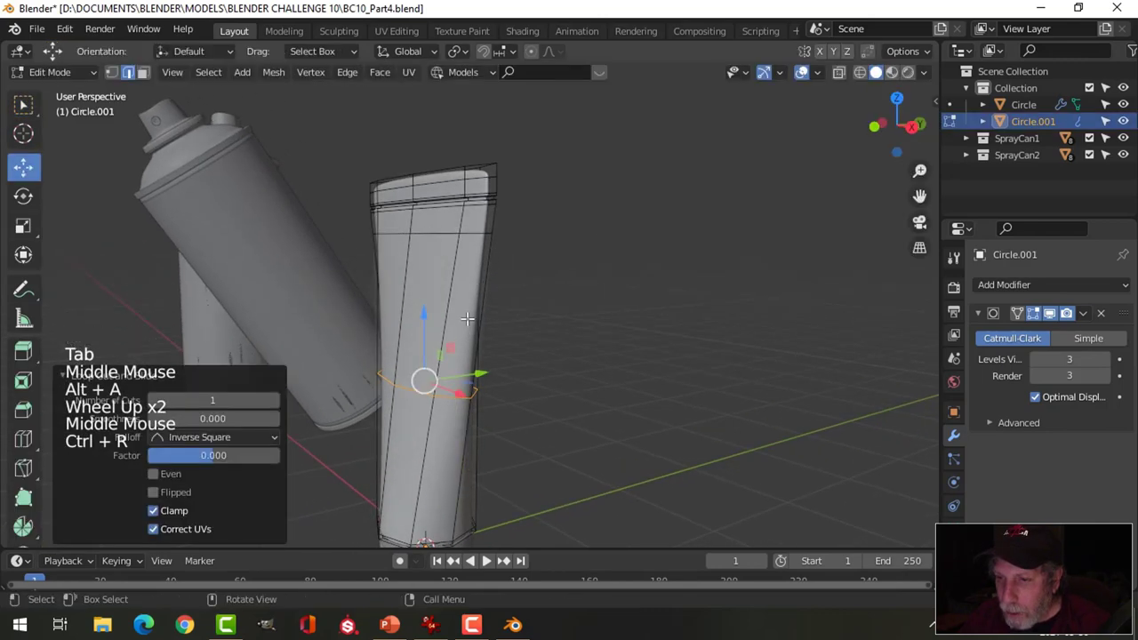
- Scale the tube's top vertex rows flat along Y into a thin crimp and return to Object Mode
key("Escape")
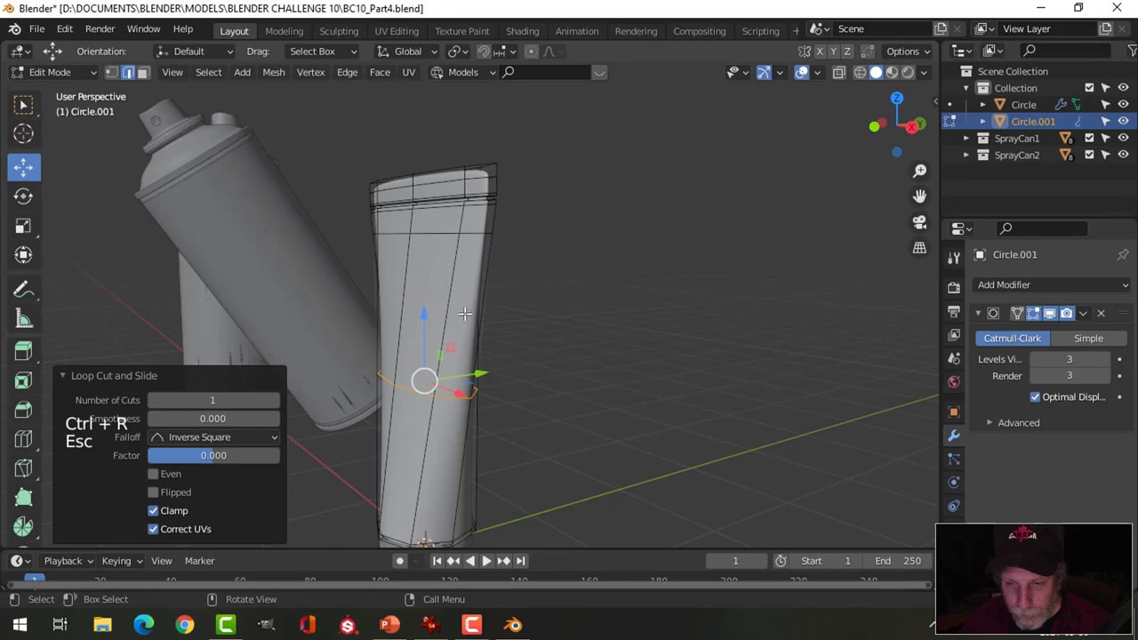
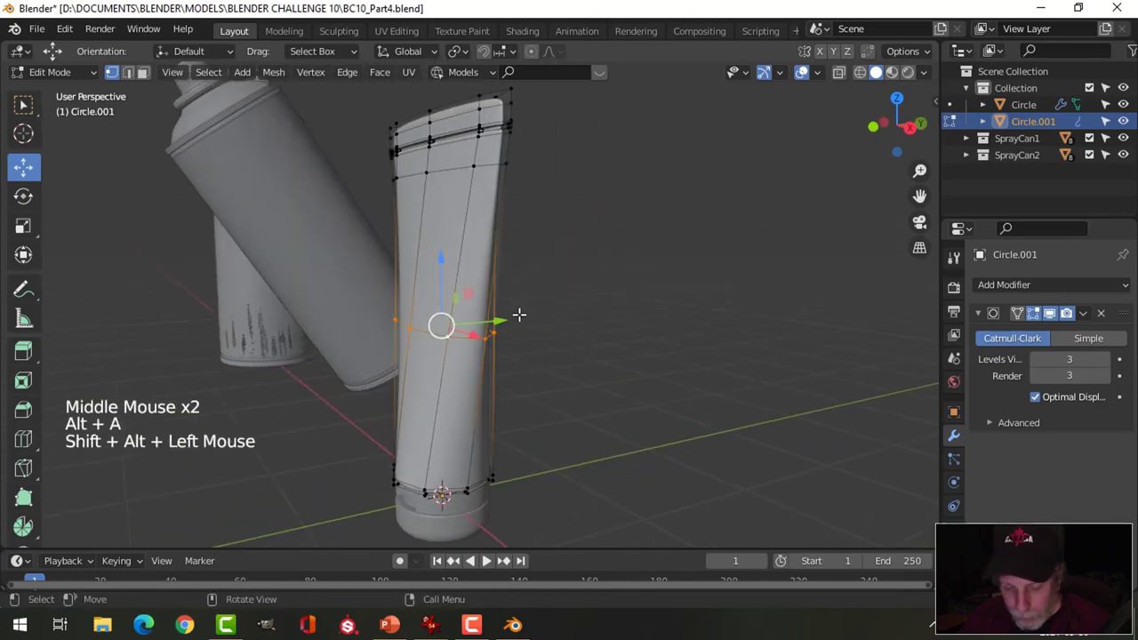
key("g")
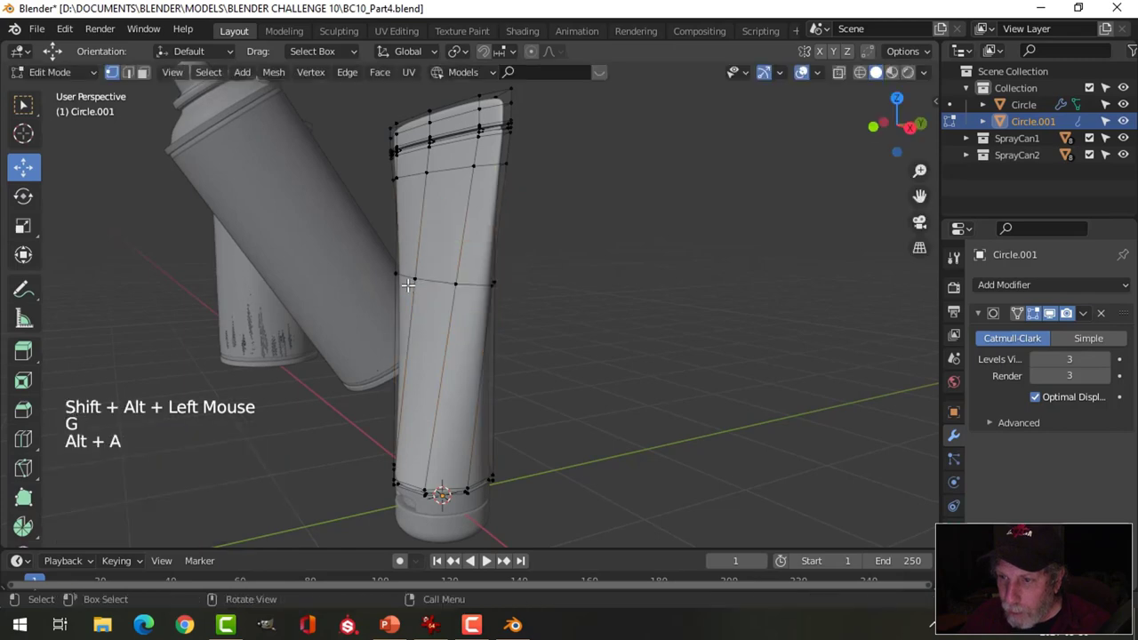
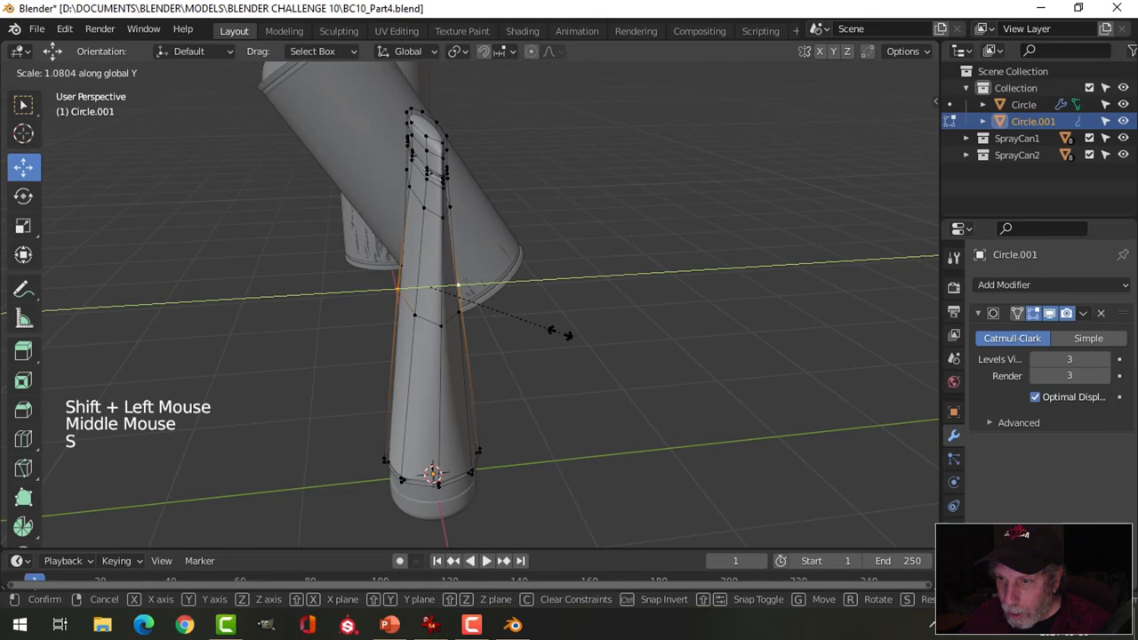
key("Tab")
middle_click(504, 349)
key("alt+a")
- Orbit around the tube to check the flattened crimp edge-on and from the side
scroll("down", 3)
middle_click(538, 314)
scroll("up", 3)
middle_click(578, 335)
middle_click(545, 364)
scroll("up", 3)
middle_click(477, 282)
middle_click(485, 373)
scroll("up", 3)
middle_click(422, 398)
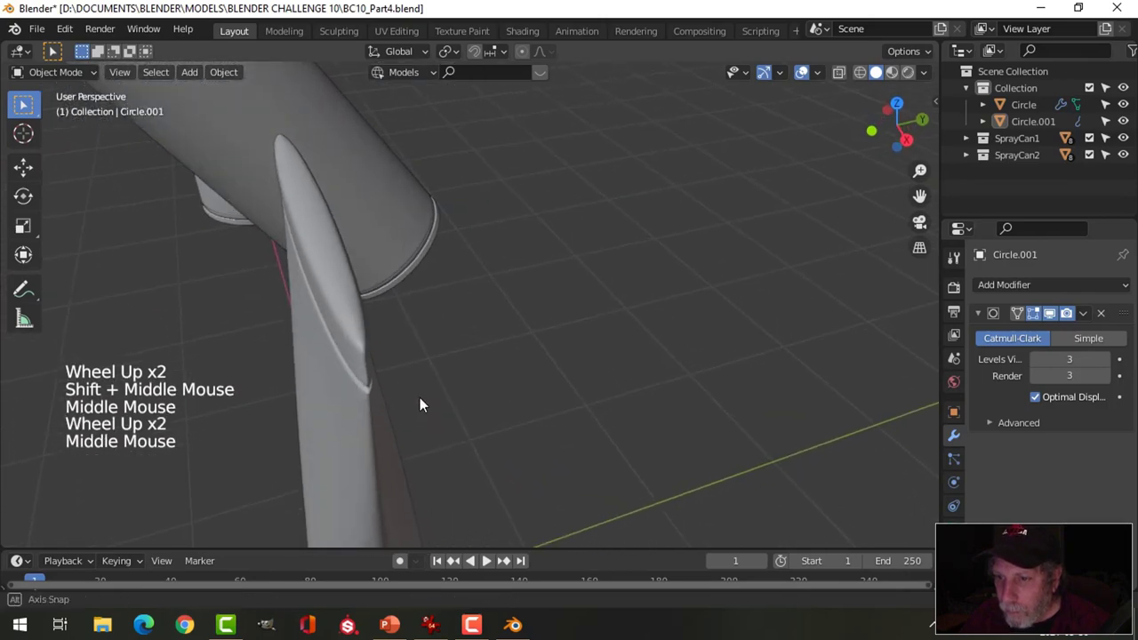
scroll("down", 3)
middle_click(397, 354)
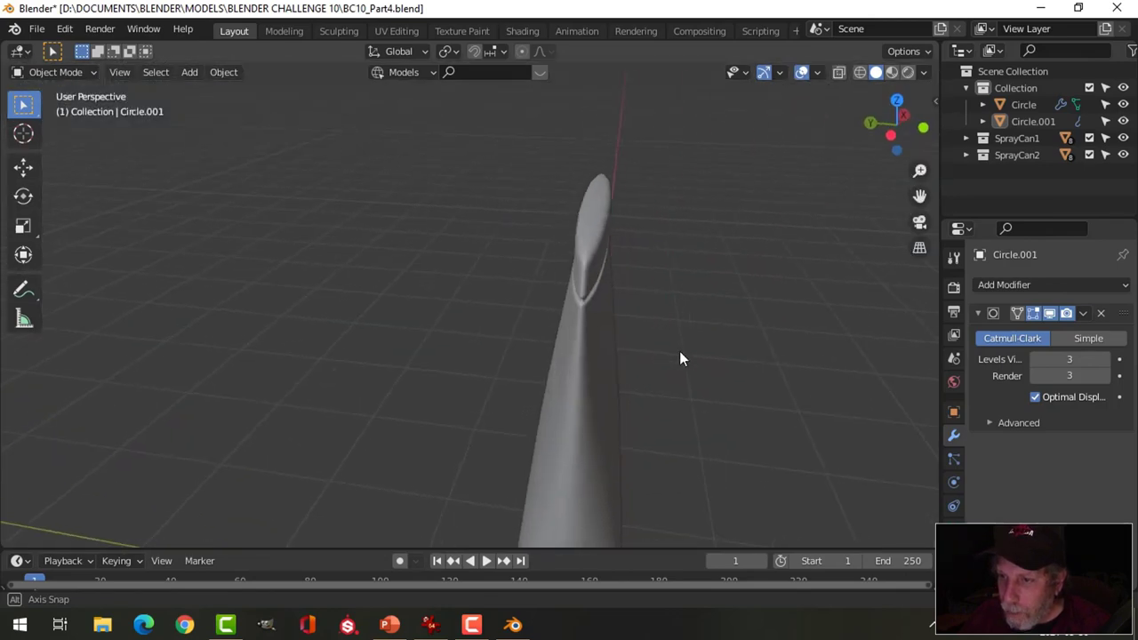
scroll("down", 3)
middle_click(624, 337)
scroll("down", 3)
middle_click(491, 343)
- Enable Face Orientation overlay and select the red tube body plus its cap
middle_click(521, 305)
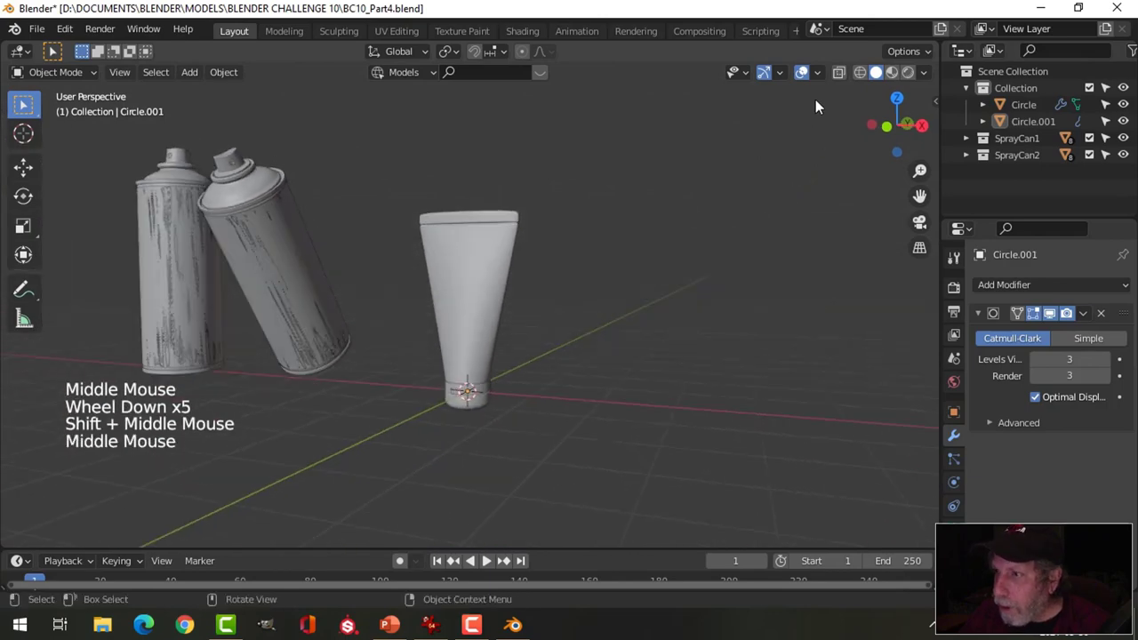
left_click(826, 82)
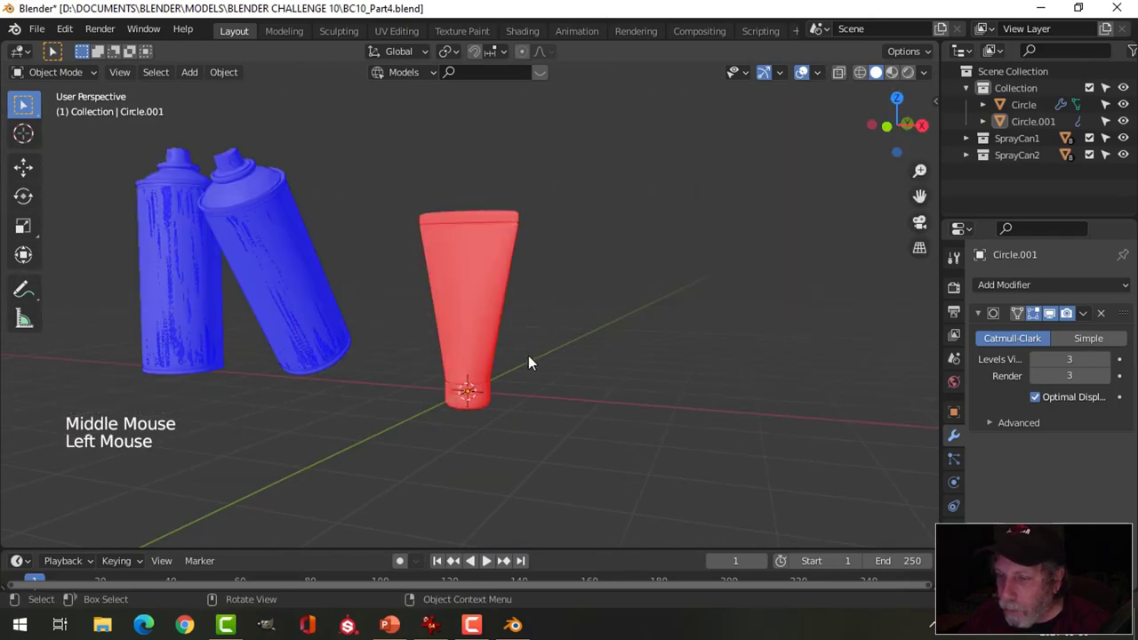
left_click(480, 279)
middle_click(556, 437)
scroll("up", 3)
middle_click(577, 362)
left_click(513, 326)
- Edit both tube parts, select all faces and recalculate normals outward via the Normals menu
key("Tab")
key("a")
key("alt+n")
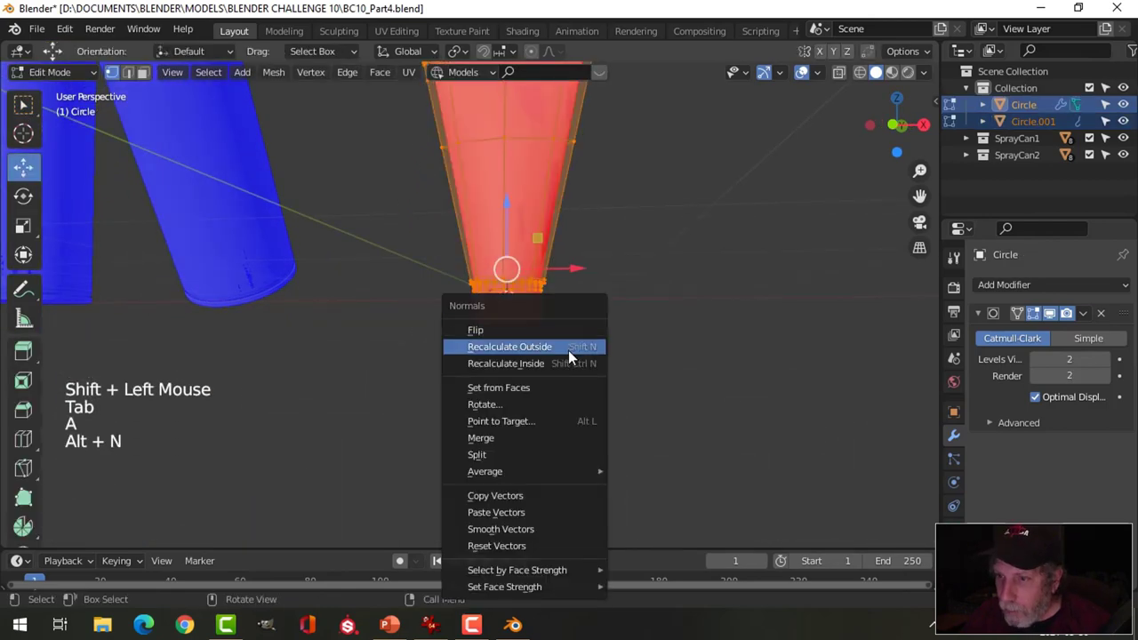
key("Tab")
scroll("down", 3)
- Try alternative Color options in the Viewport Shading popover for the solid display
key("alt+a")
middle_click(636, 290)
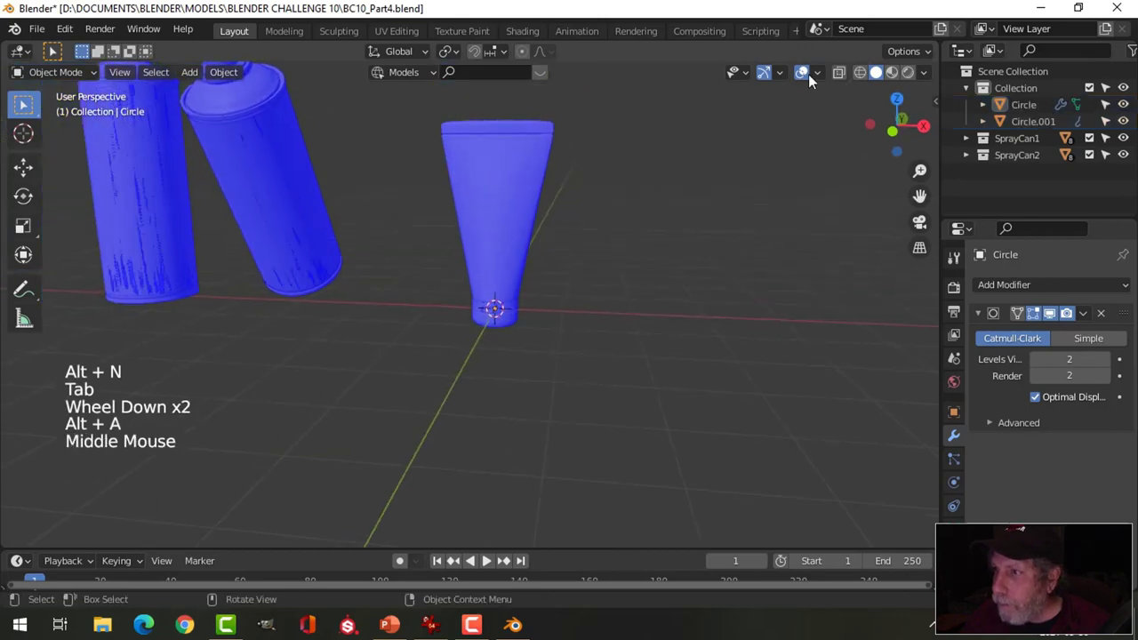
left_click(824, 77)
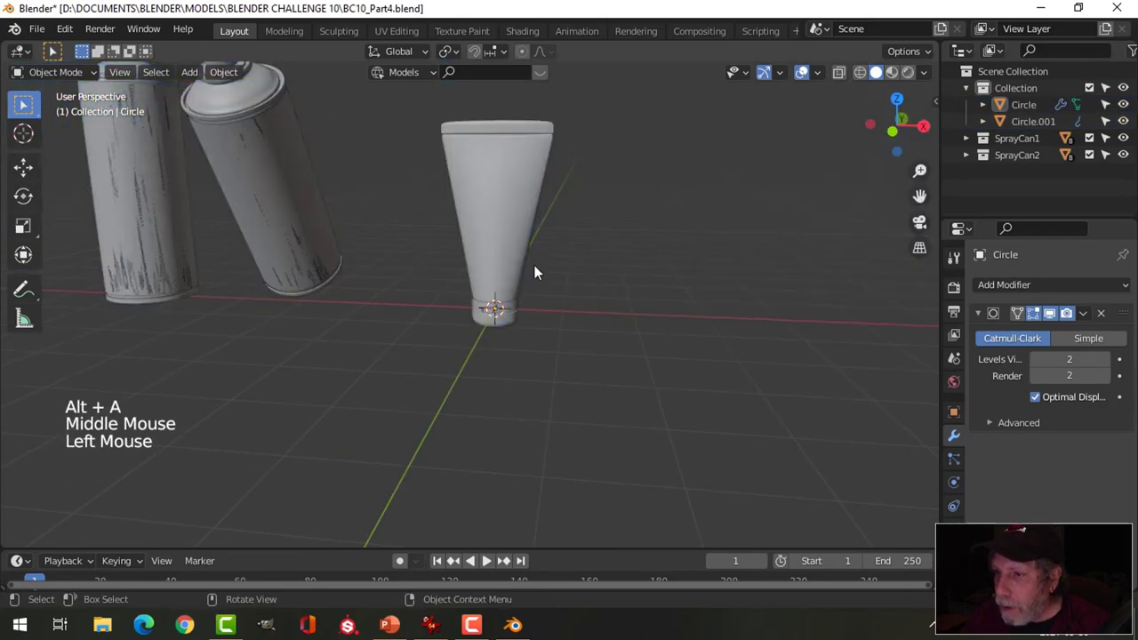
middle_click(547, 286)
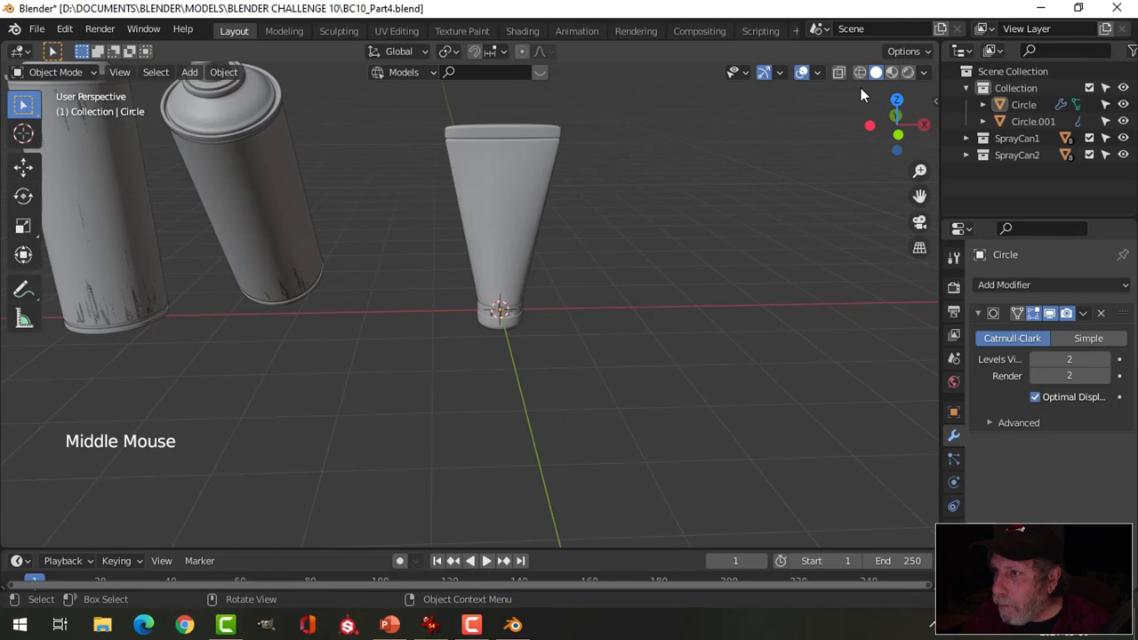
left_click(775, 80)
left_click(812, 76)
left_click(930, 83)
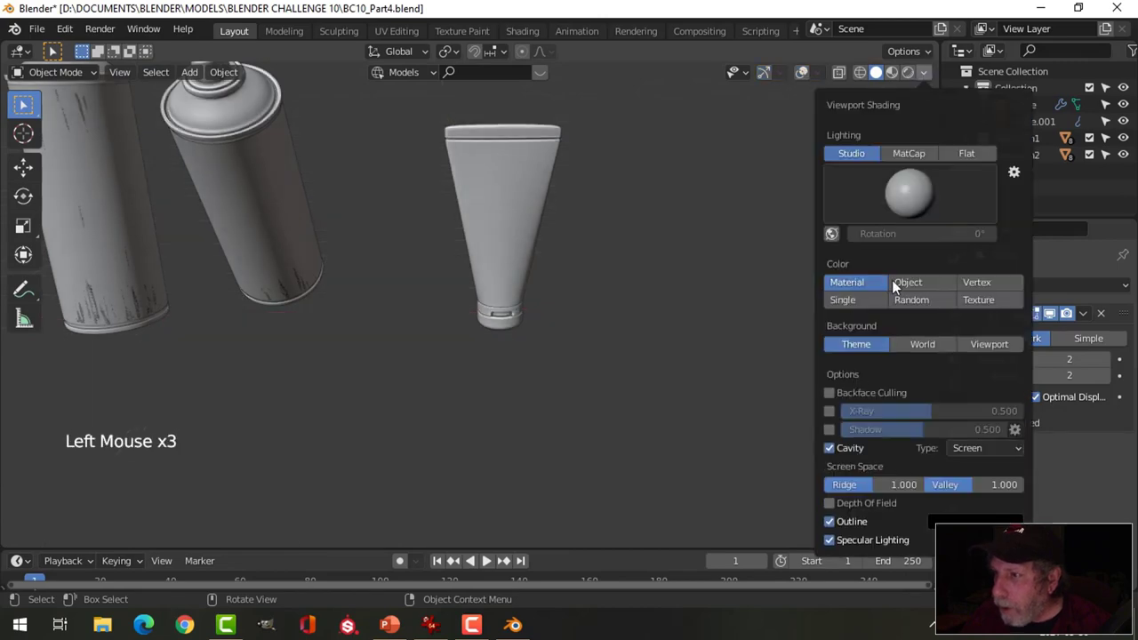
- Inspect the tube under the new colouring, then restore the default grey Material display
scroll("up", 3)
middle_click(572, 296)
scroll("down", 3)
middle_click(515, 340)
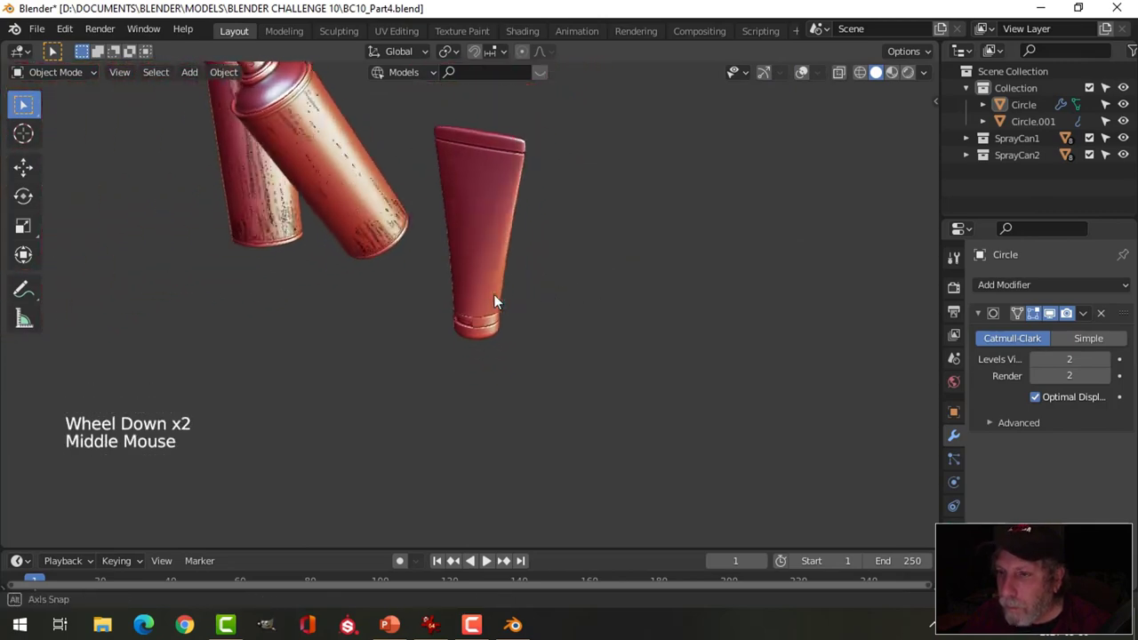
middle_click(546, 249)
left_click(506, 229)
scroll("down", 3)
middle_click(550, 315)
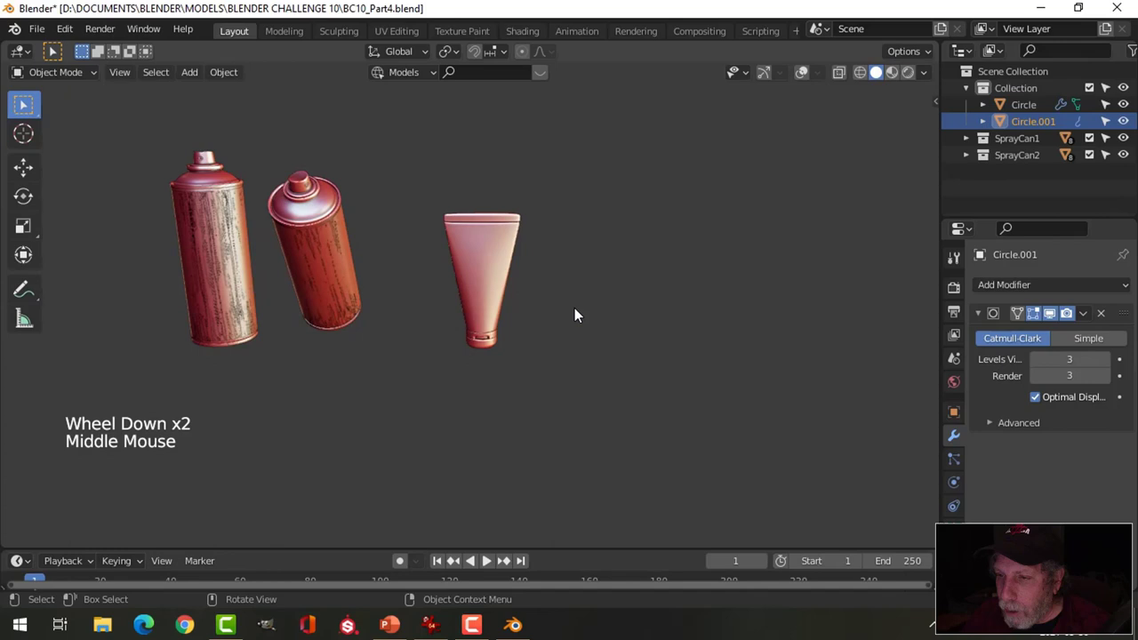
scroll("up", 3)
middle_click(560, 321)
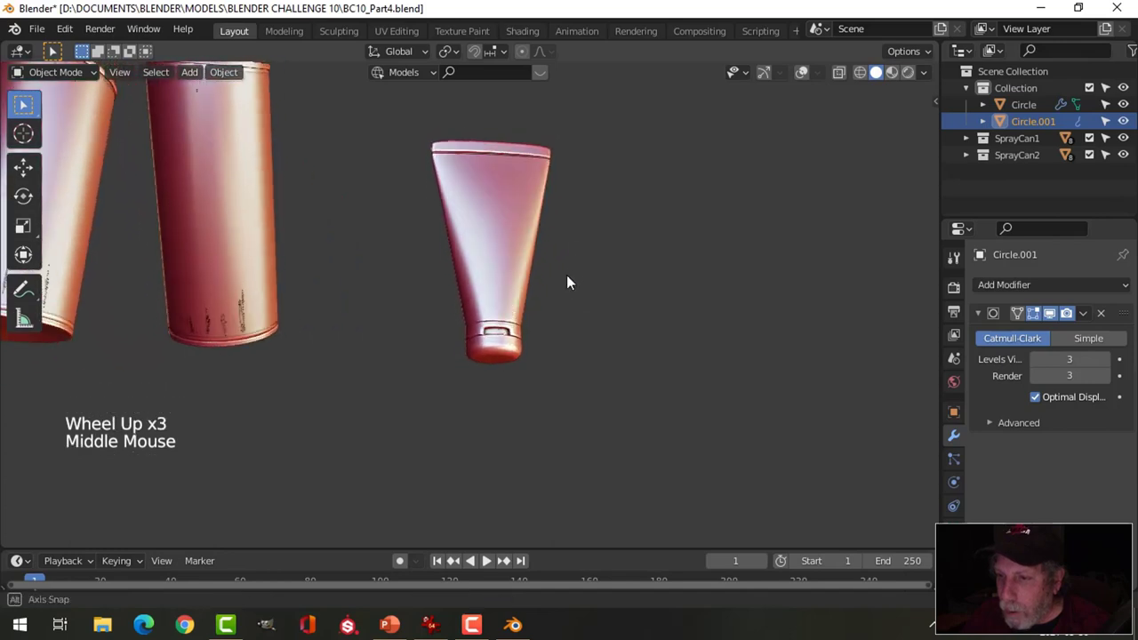
scroll("down", 3)
middle_click(556, 267)
middle_click(550, 317)
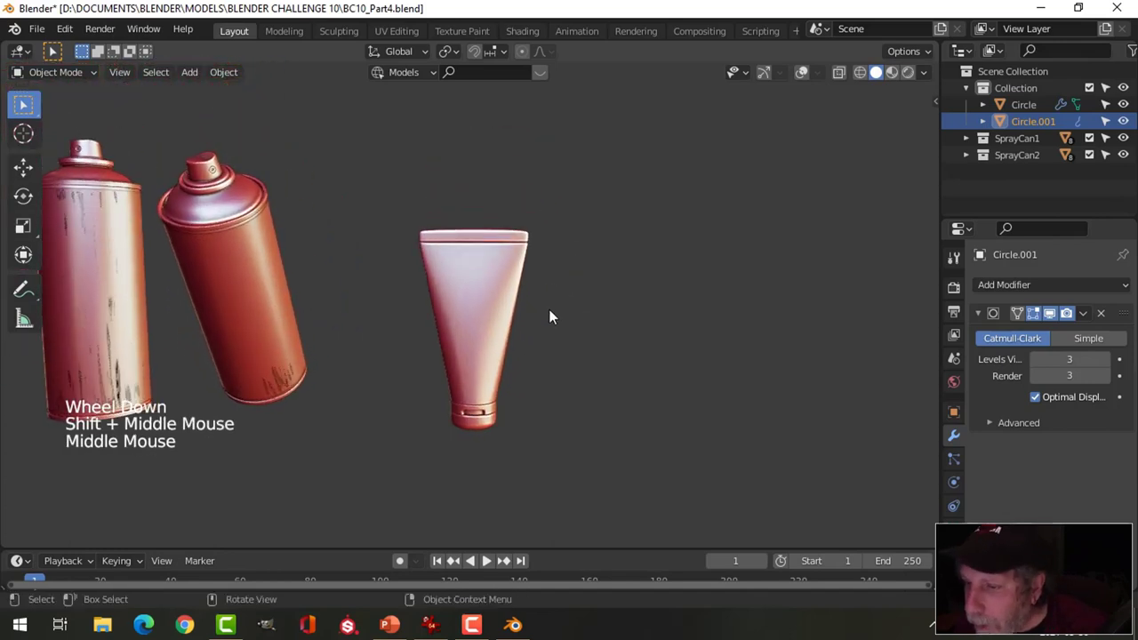
left_click(931, 78)
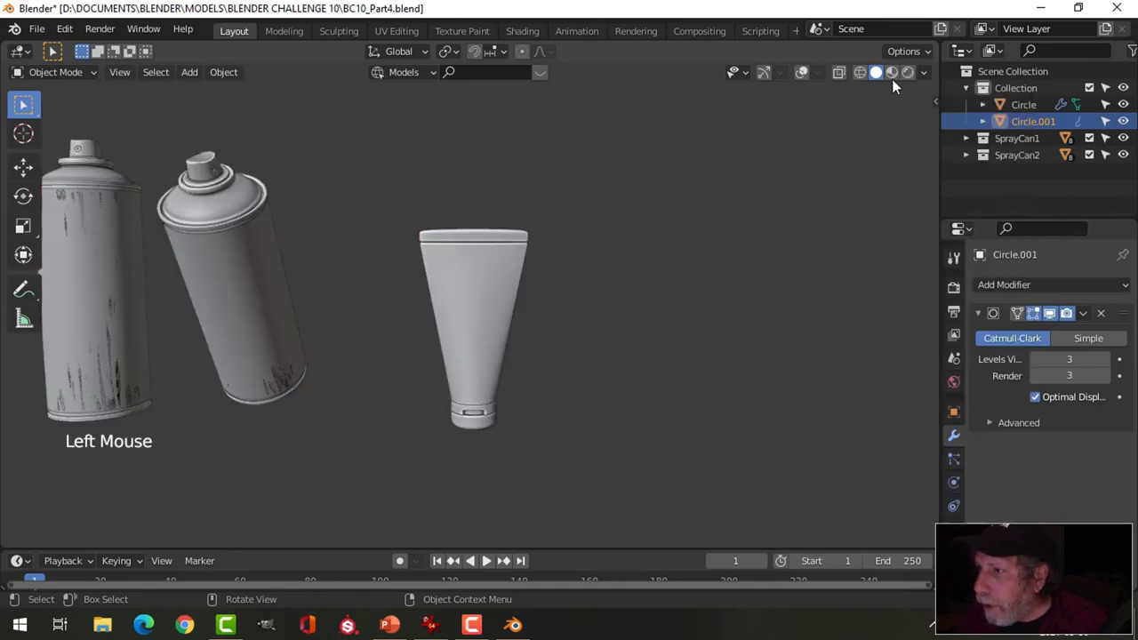
- Switch to Material Preview and assign the orange SprayCanTop material to the tube's bottom cap
left_click(802, 153)
scroll("up", 3)
middle_click(572, 247)
middle_click(571, 246)
middle_click(557, 273)
middle_click(564, 295)
left_click(476, 280)
middle_click(614, 317)
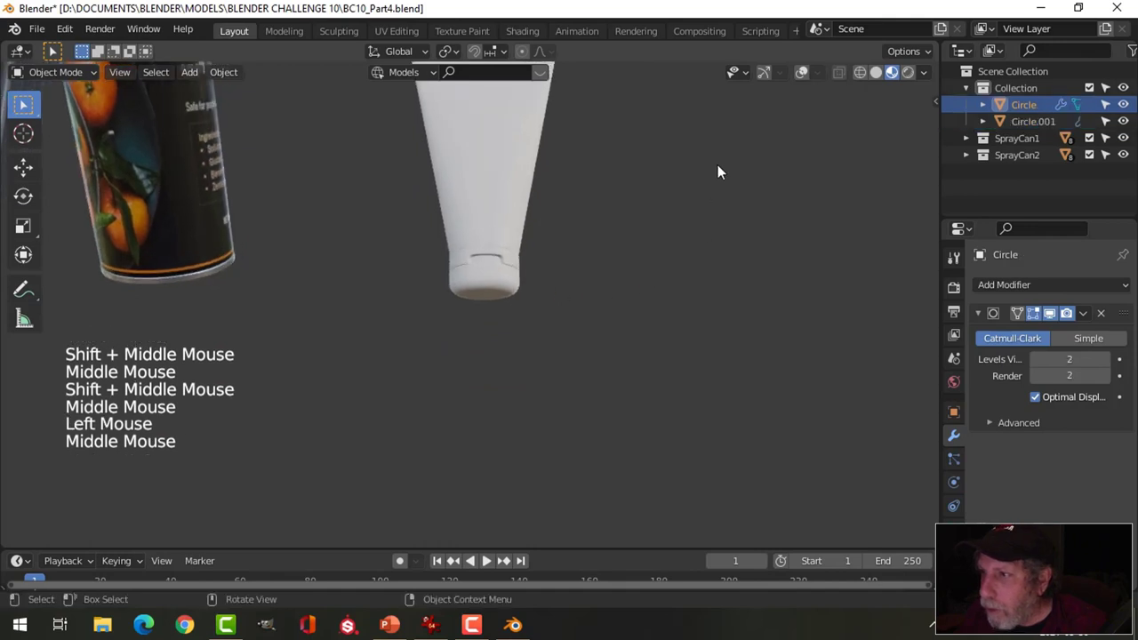
left_click(770, 79)
left_click(809, 78)
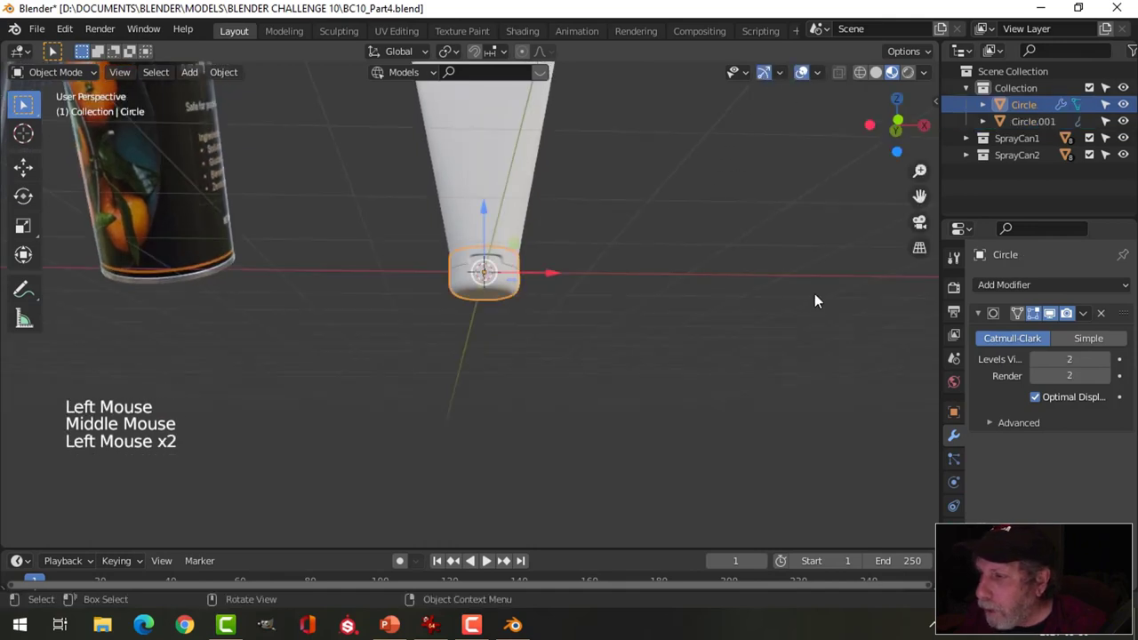
middle_click(465, 321)
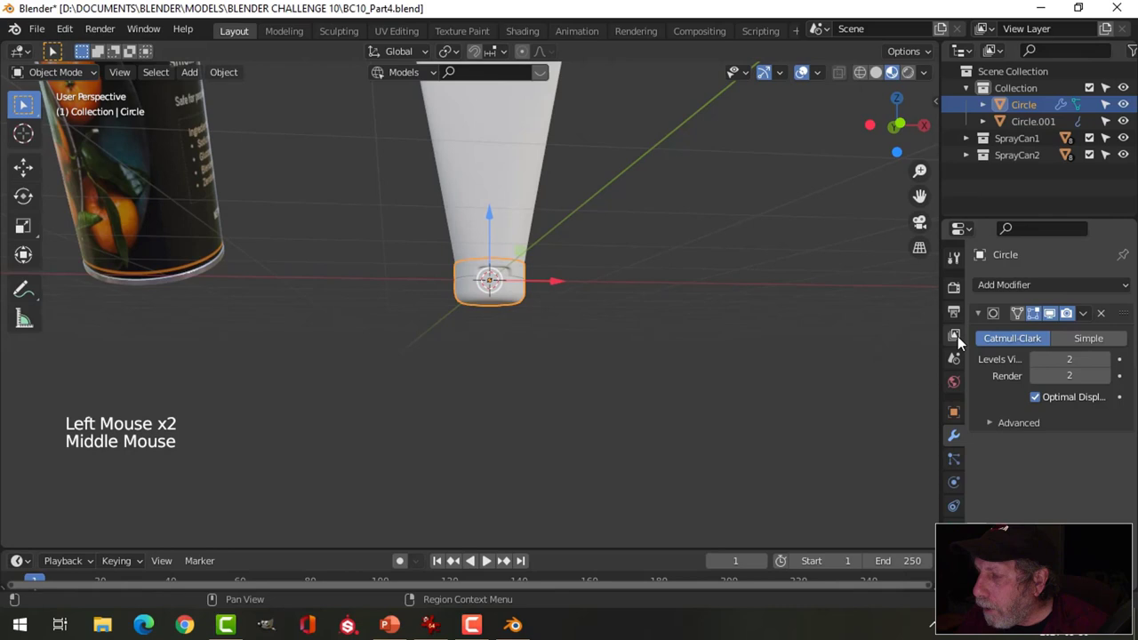
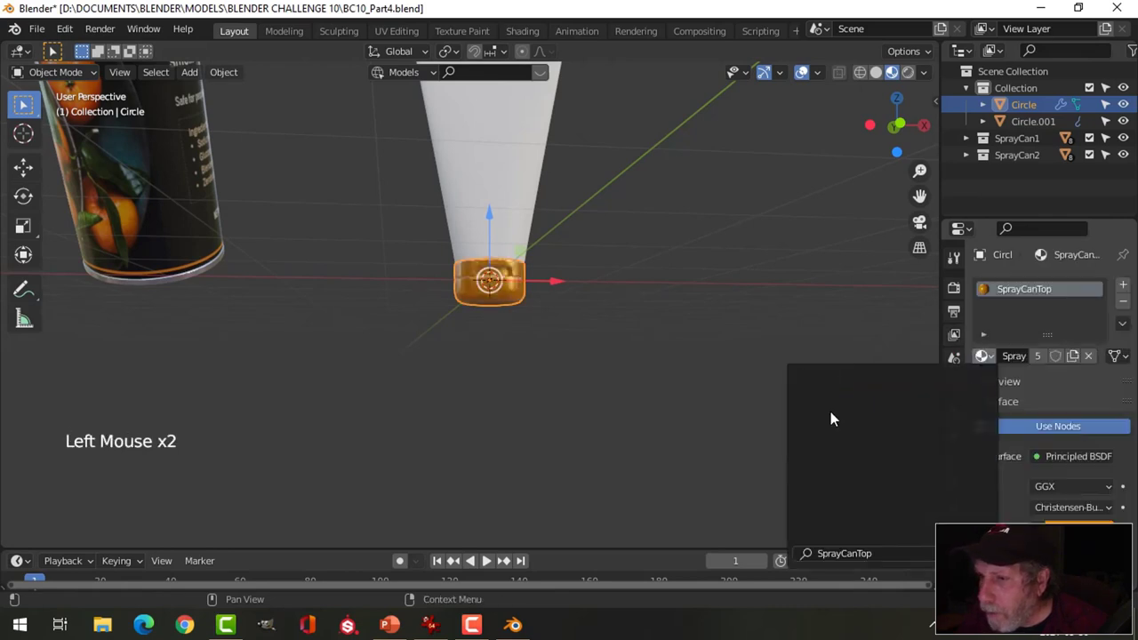
middle_click(563, 332)
- Assign the black NozzleTop material to the tube body Circle.001 and orbit to review
key("alt+a")
left_click(508, 215)
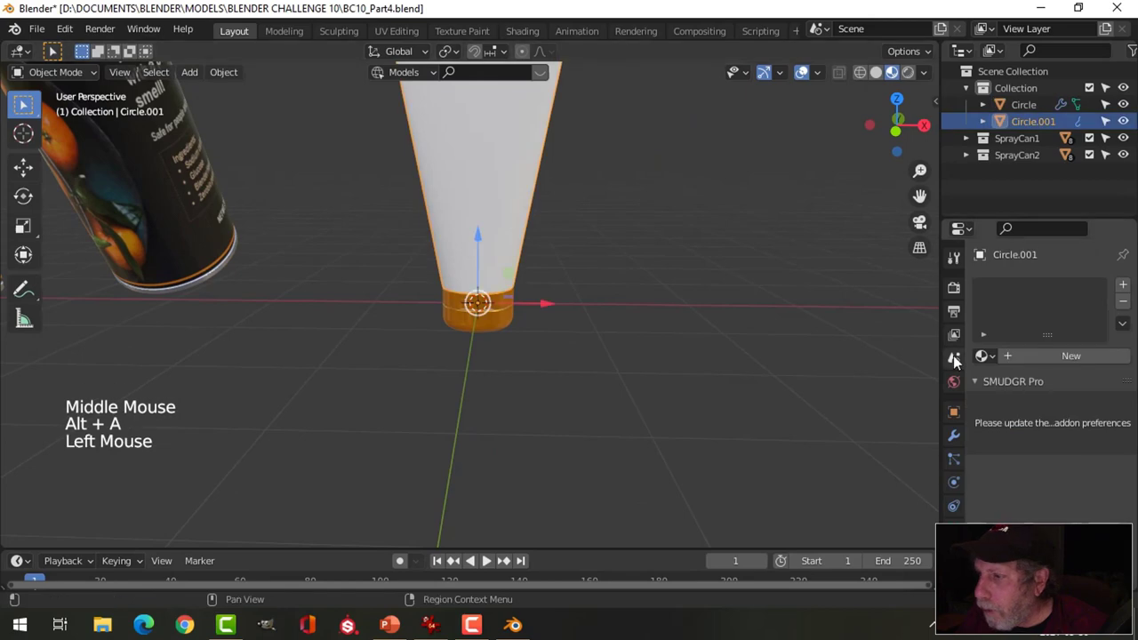
left_click(984, 362)
key("alt+a")
middle_click(616, 307)
scroll("down", 3)
middle_click(478, 297)
middle_click(491, 310)
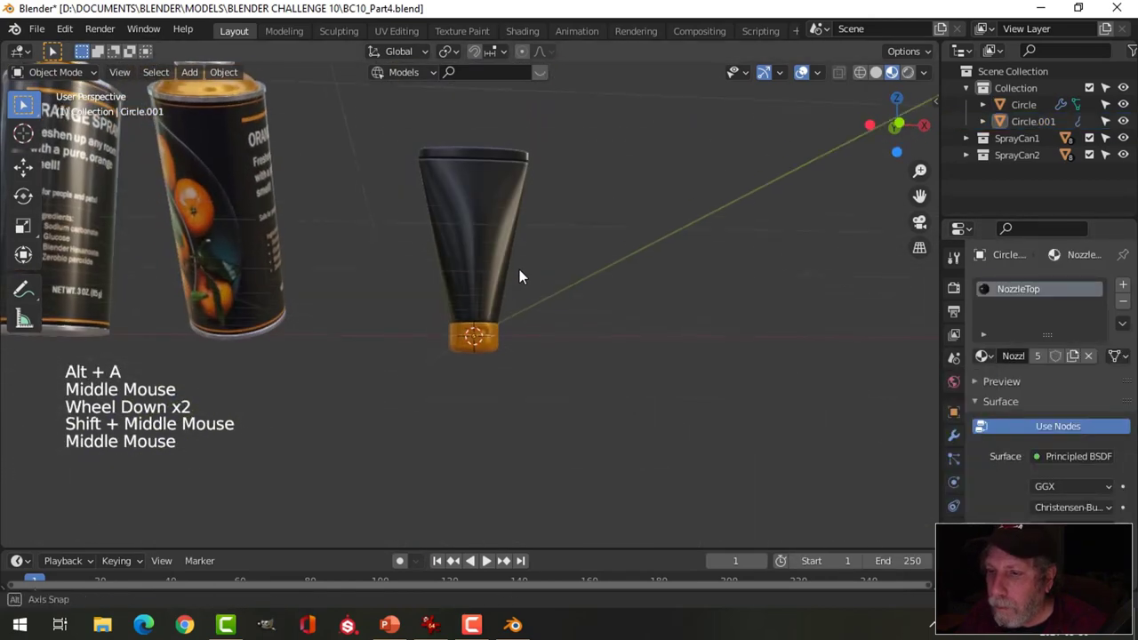
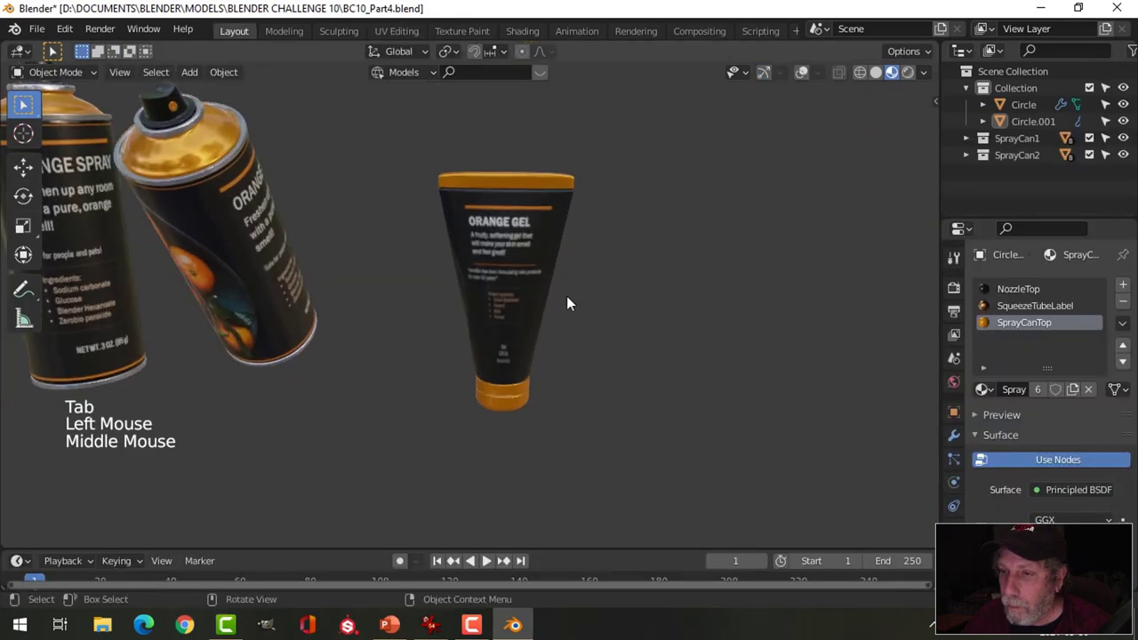
scroll("up", 3)
middle_click(591, 275)
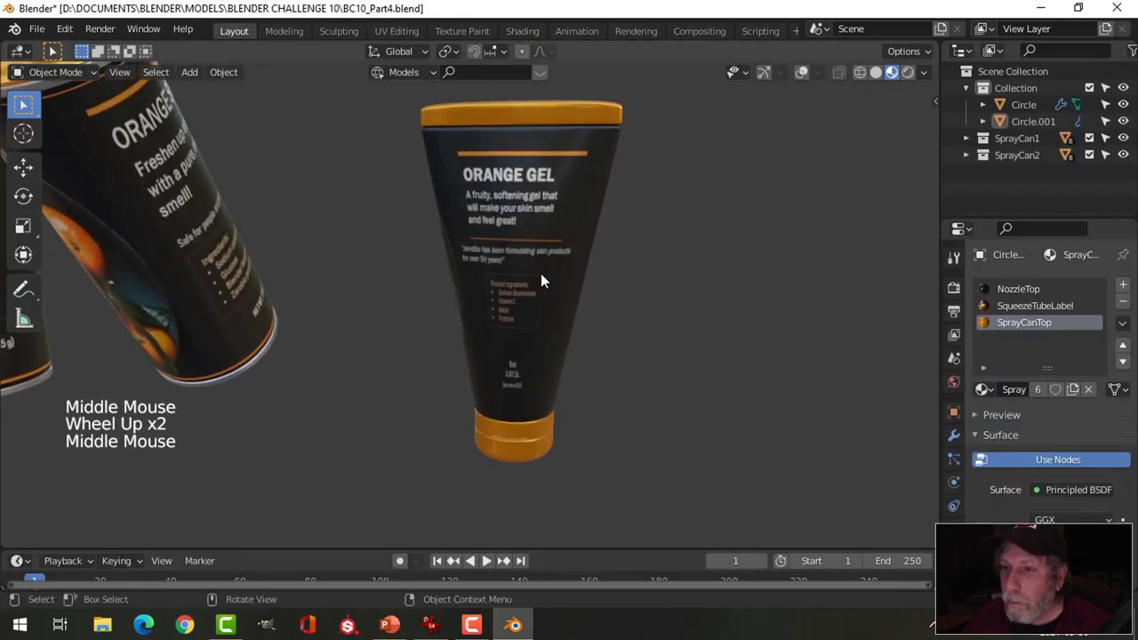
scroll("up", 3)
scroll("down", 3)
middle_click(603, 283)
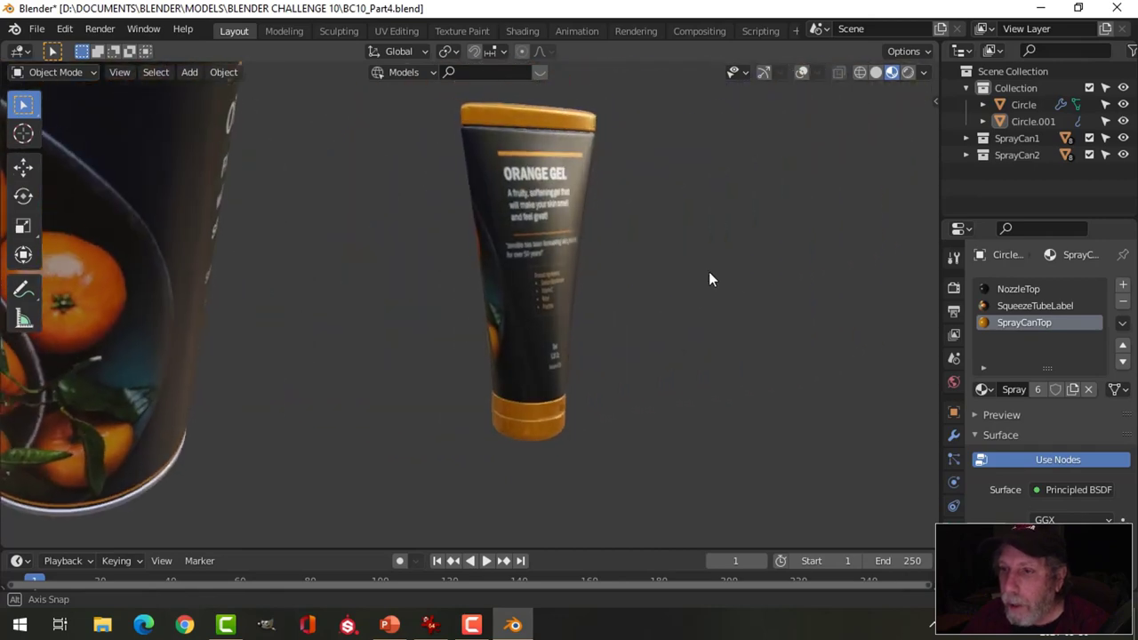
scroll("up", 3)
middle_click(690, 290)
middle_click(648, 308)
scroll("down", 3)
middle_click(670, 307)
middle_click(697, 305)
scroll("up", 3)
middle_click(603, 316)
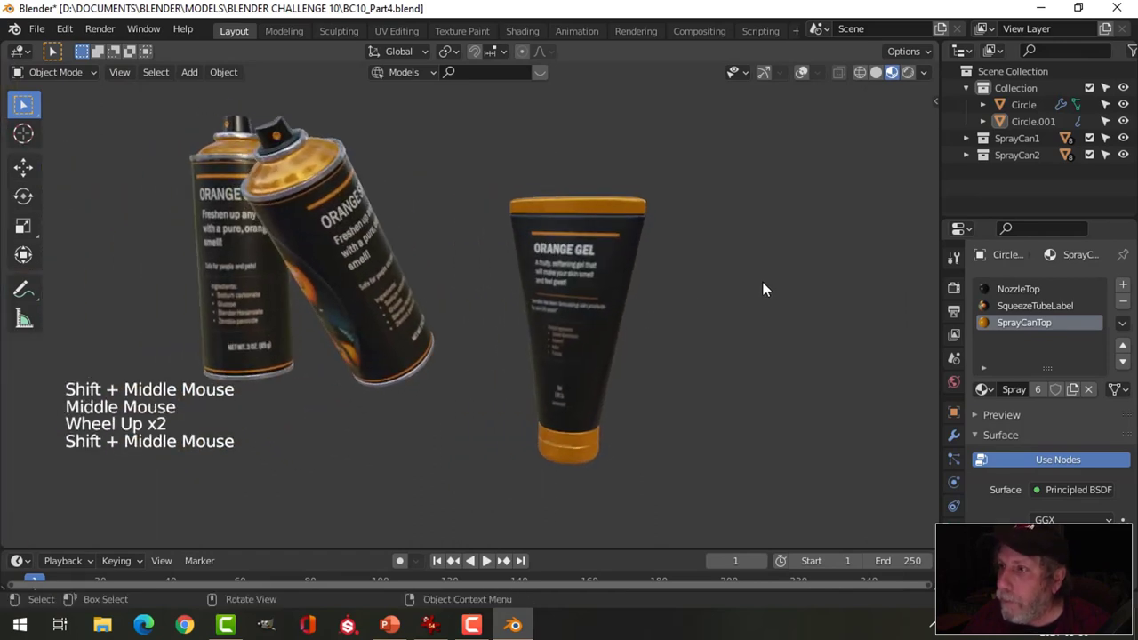
middle_click(635, 303)
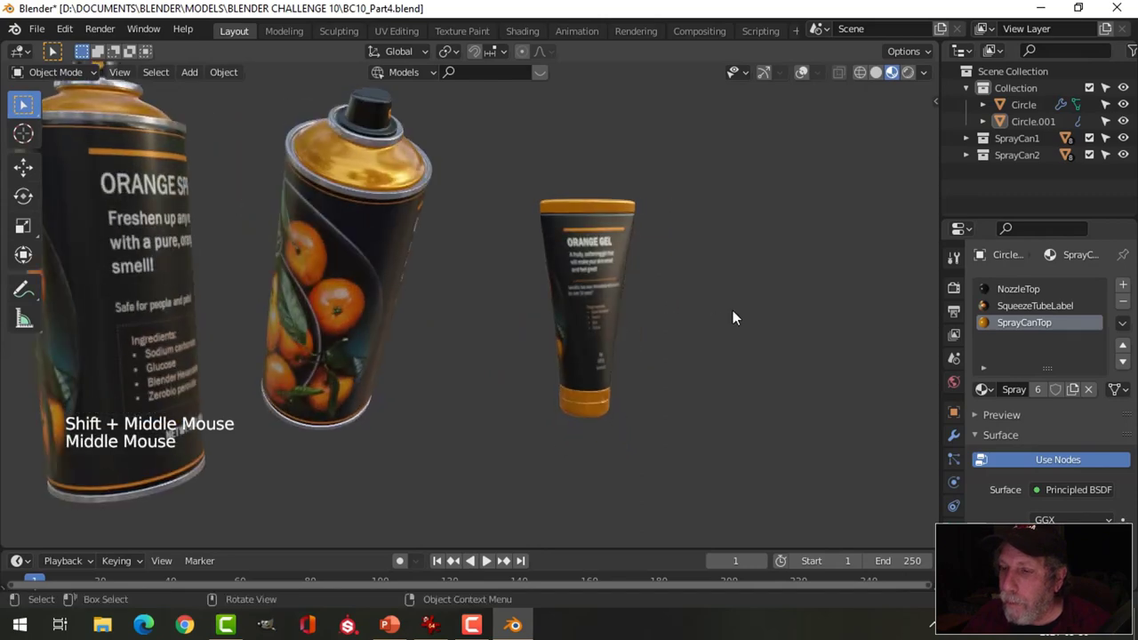
scroll("up", 3)
scroll("down", 3)
middle_click(710, 327)
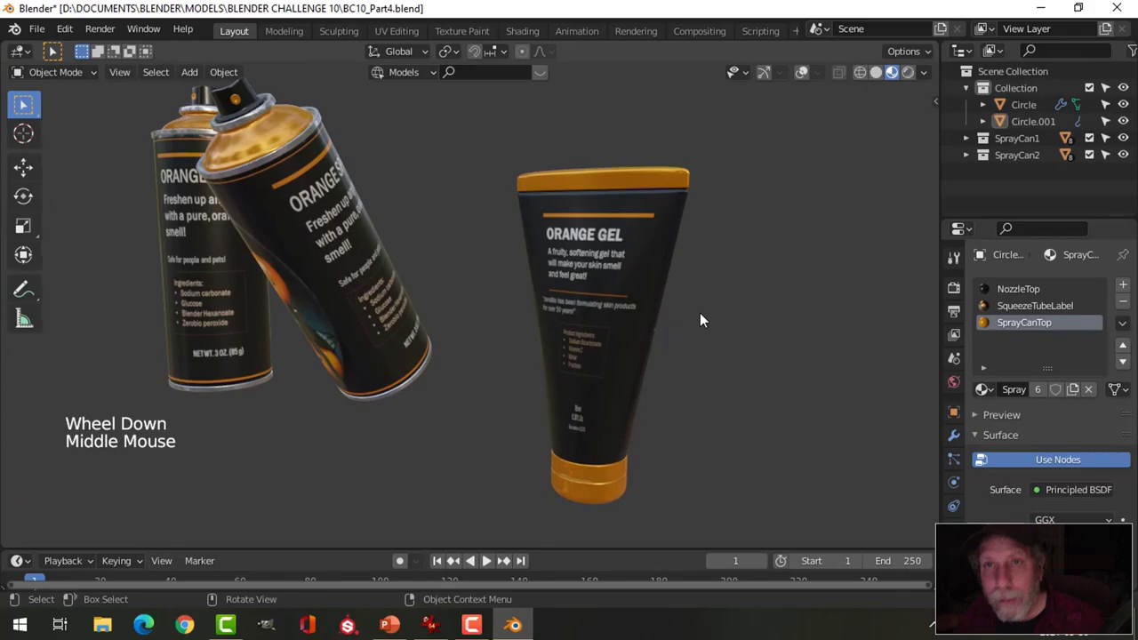